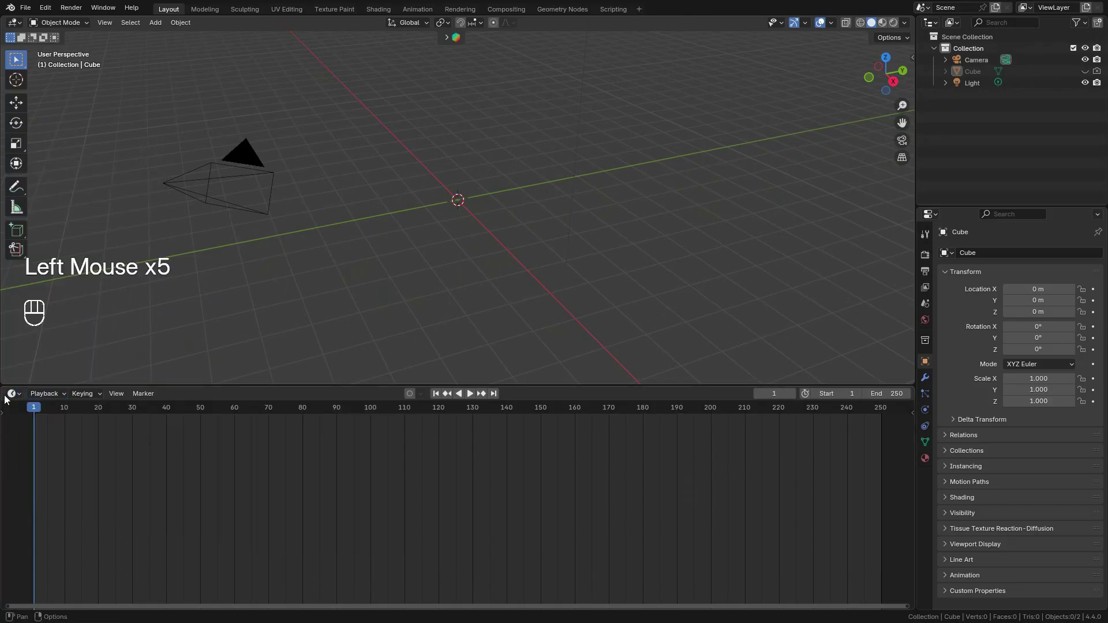
Bring the Man asset from the asset library into the viewport at the scene origin.
left_click(12, 394)
left_click(79, 415)
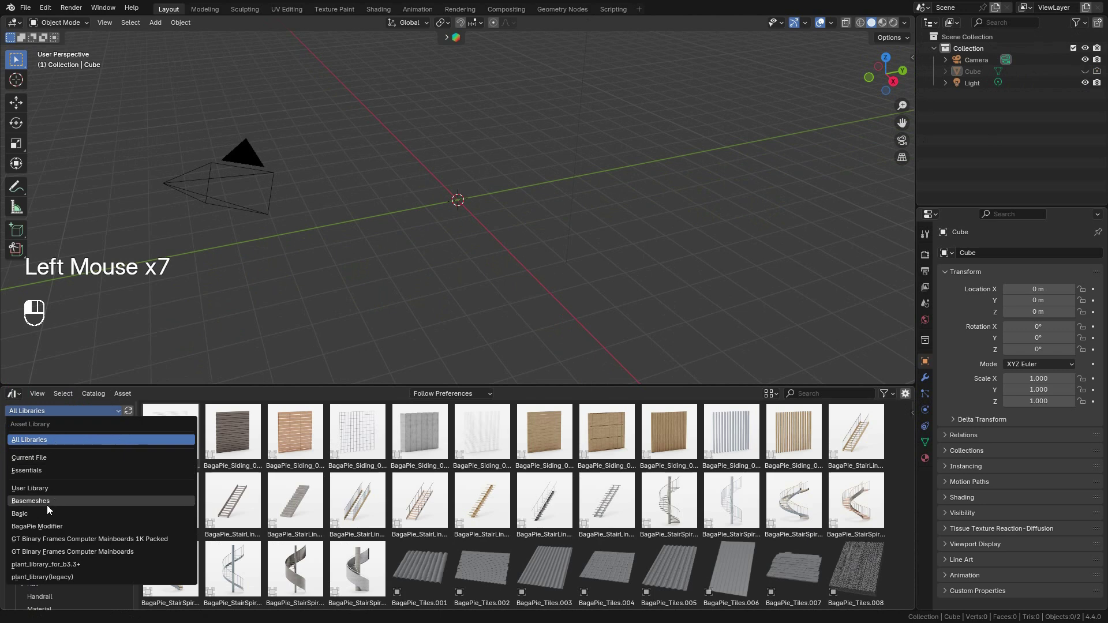
scroll("down", 3)
double_click(363, 438)
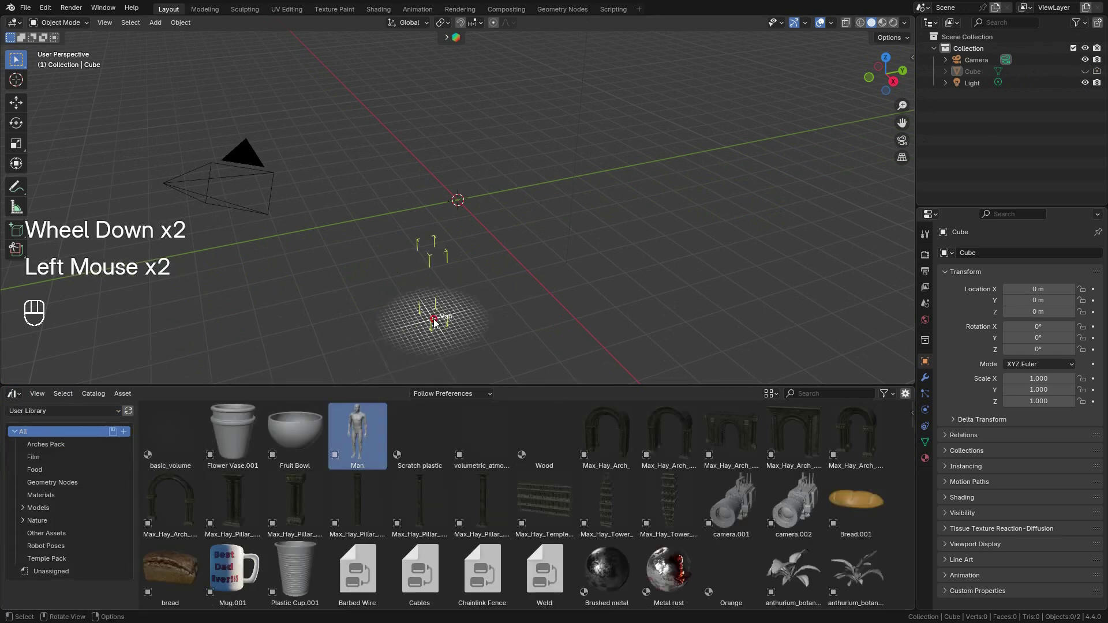
key("alt+g")
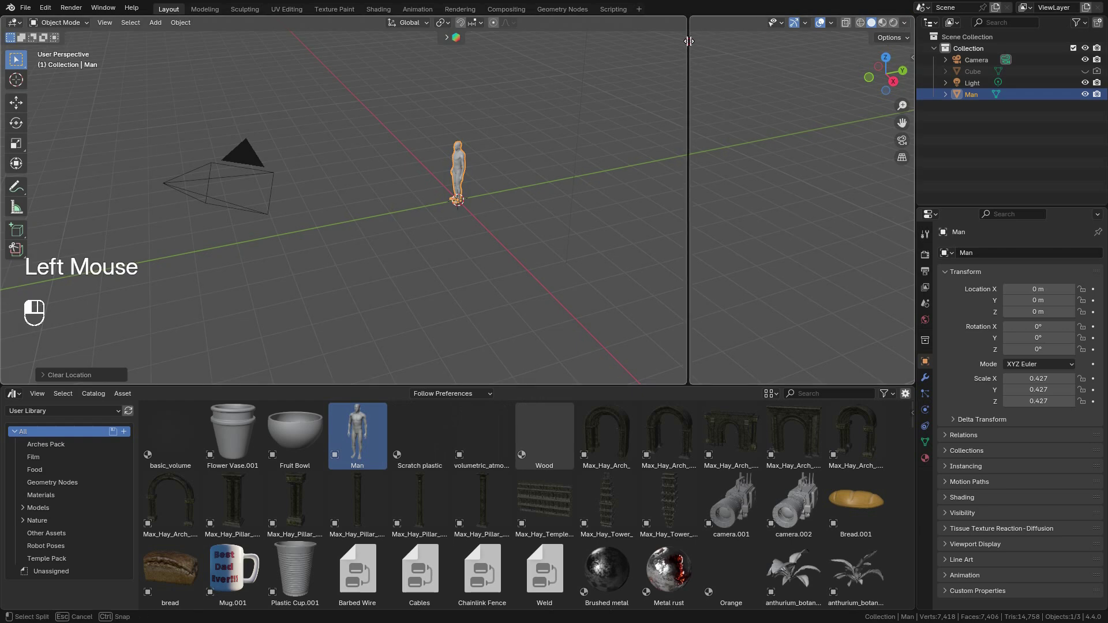
Split the 3D view and join the two areas back into a single viewport.
left_click(672, 66)
right_click(673, 158)
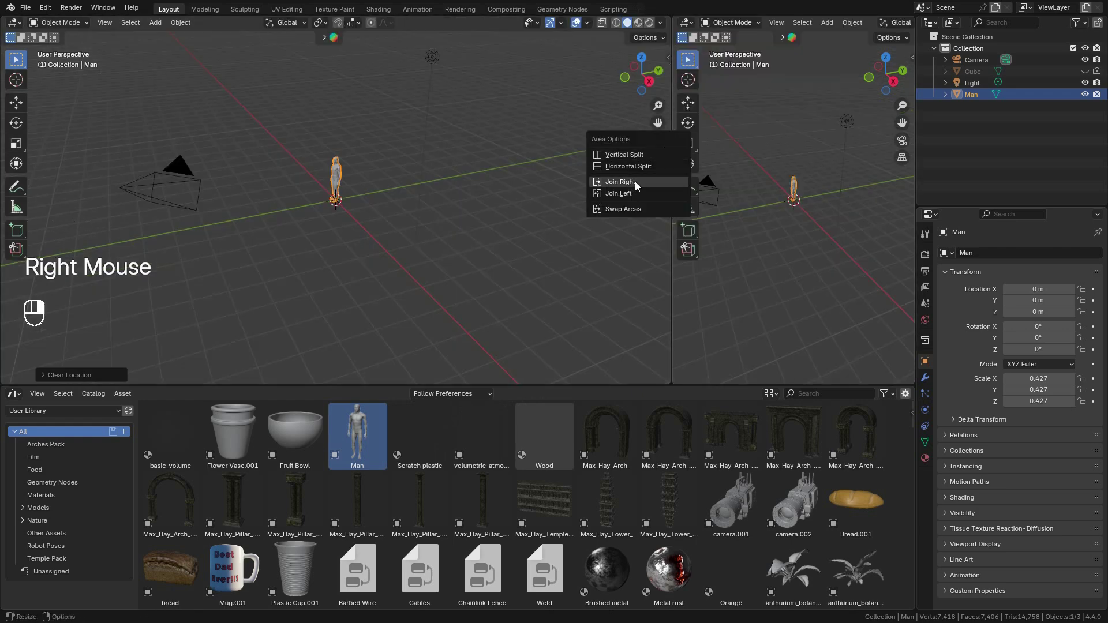
left_click(898, 71)
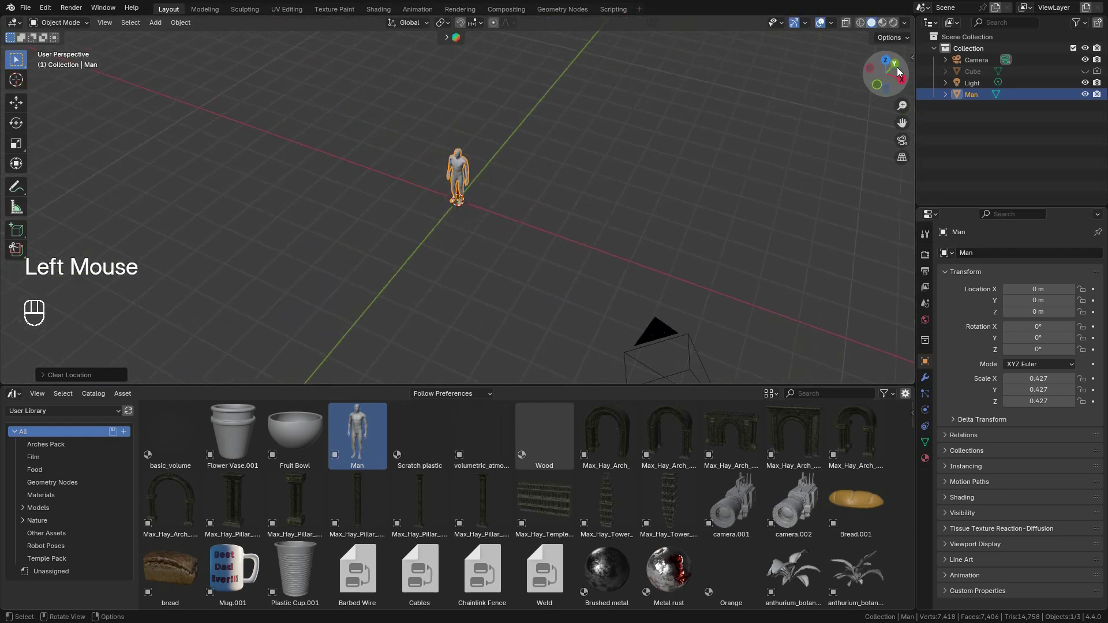
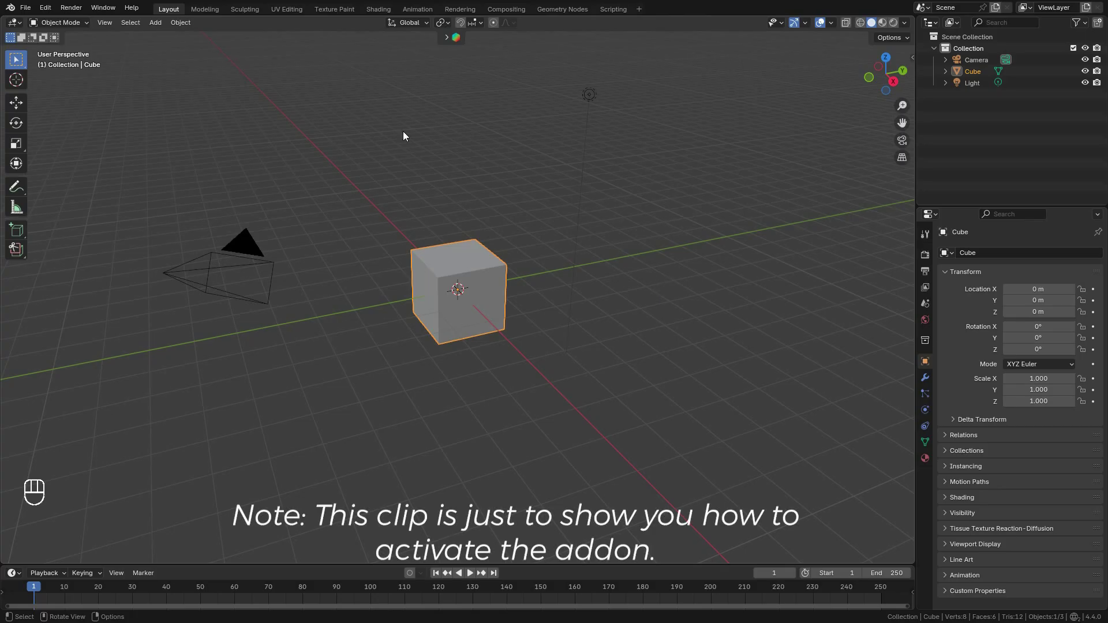
Show the Add menu's mesh list including the Landscape entry.
left_click(47, 9)
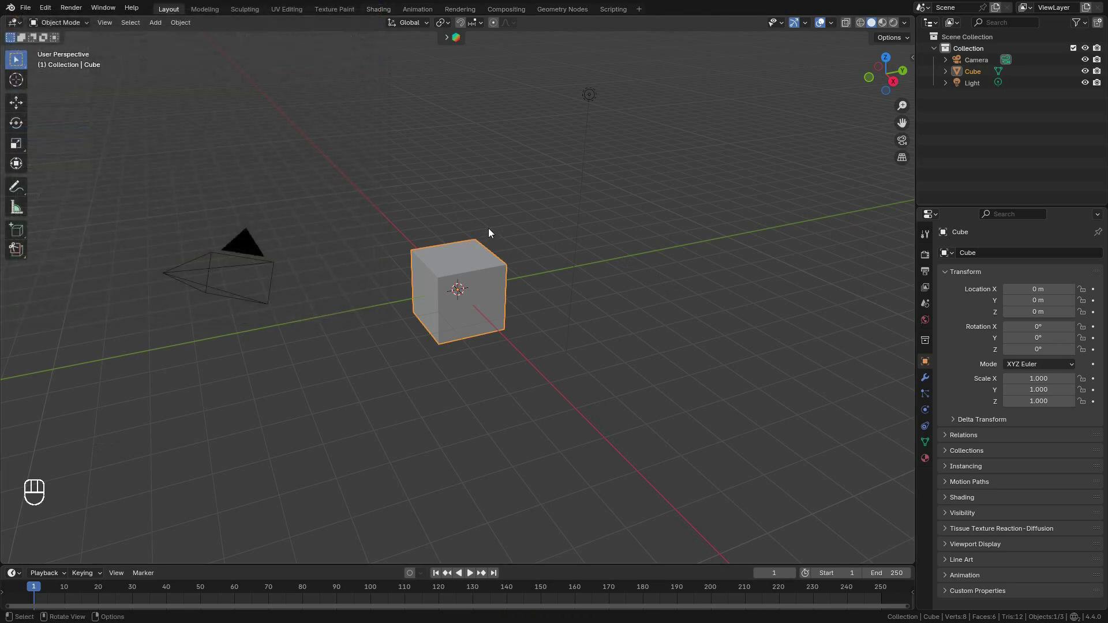
left_click(1076, 101)
Add a Landscape terrain mesh and enlarge the 3D view over the asset browser.
key("shift+a")
left_click(116, 377)
left_click_drag(94, 379, 115, 144)
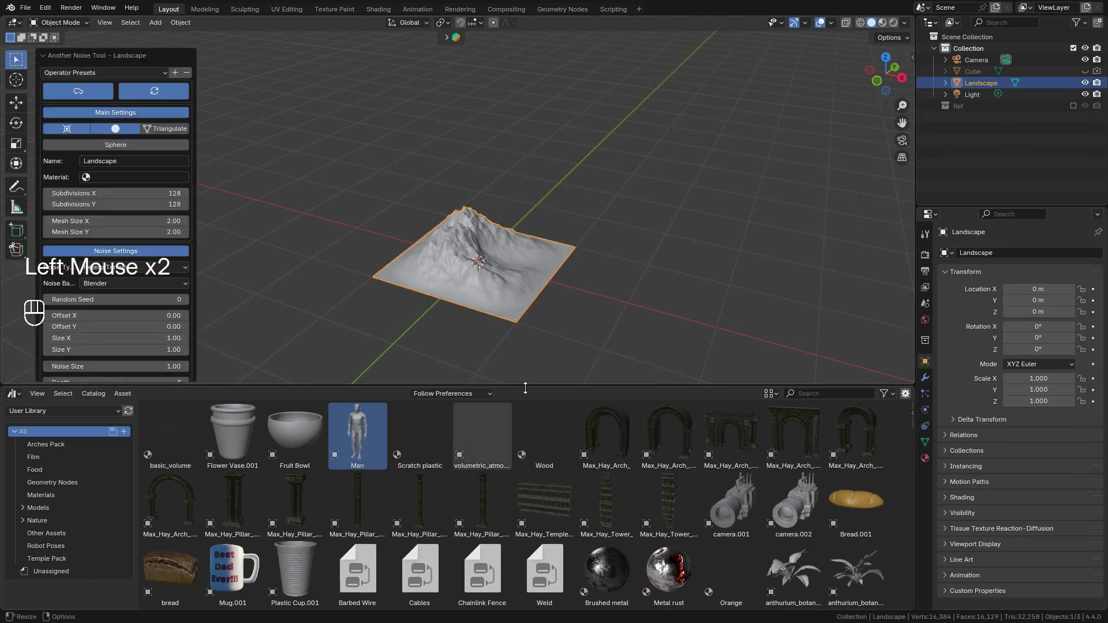
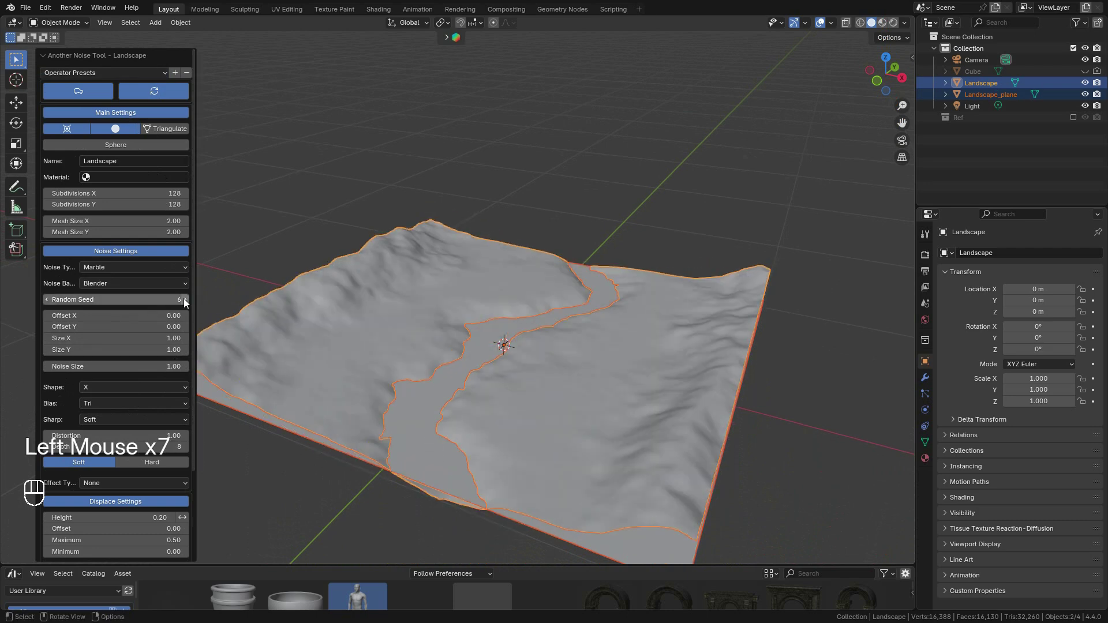
left_click(185, 307)
left_click(185, 307)
left_click(185, 307)
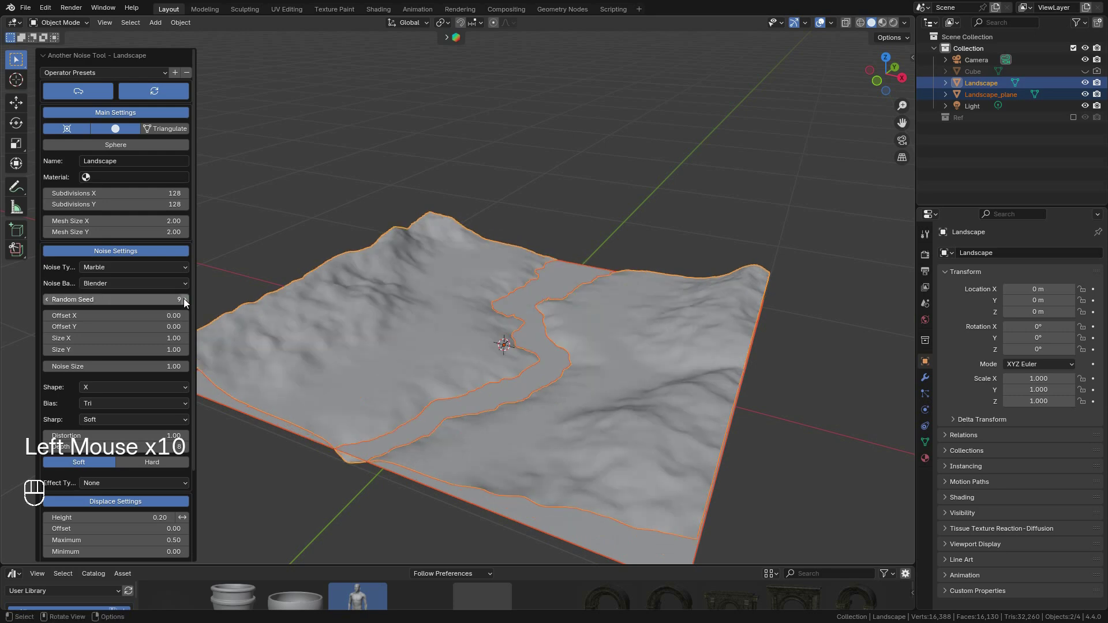
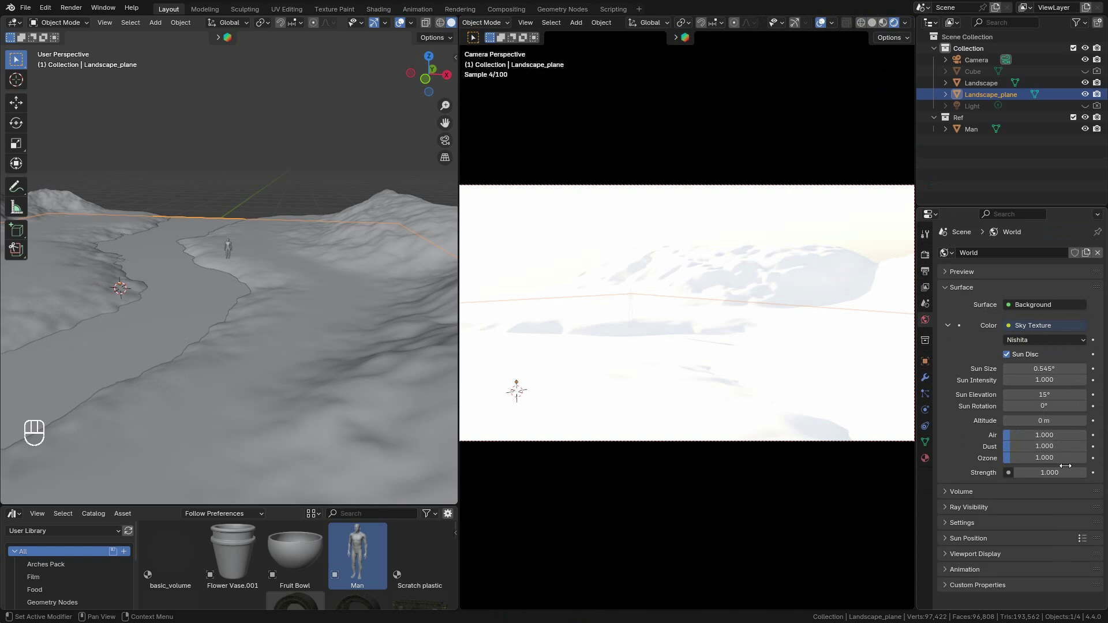
Raise the Nishita sky's Ozone value to 10.
left_click(1065, 469)
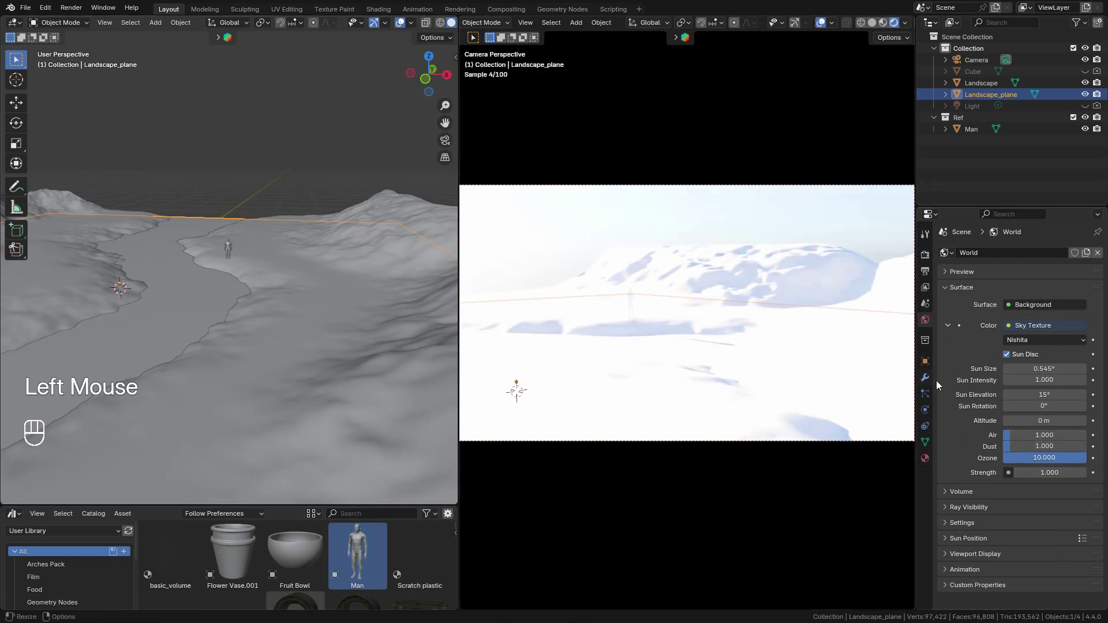
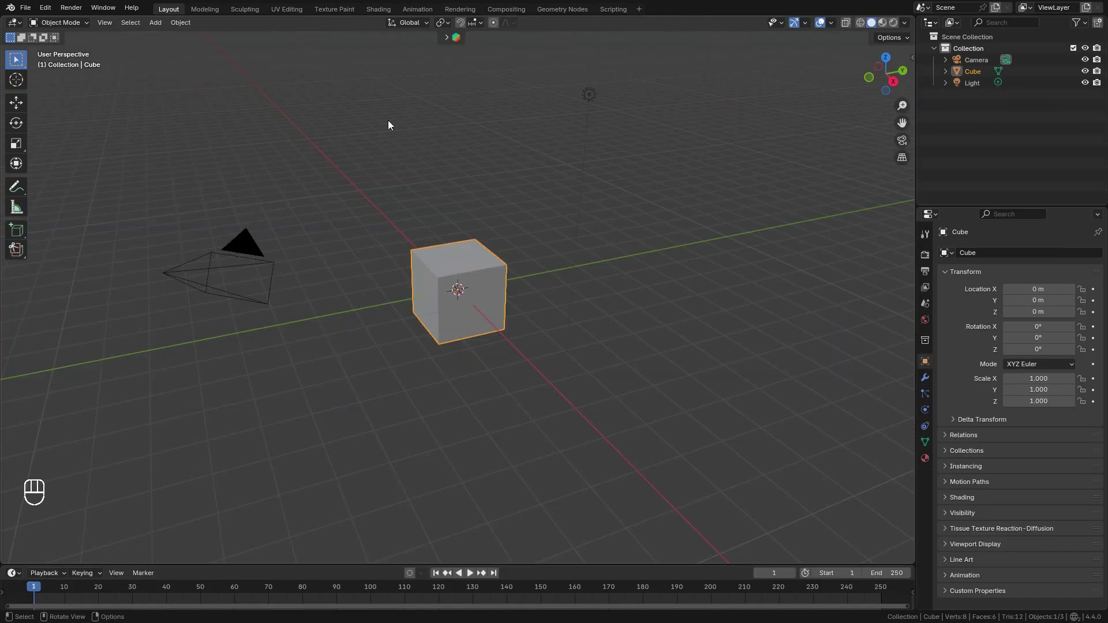
Show the Add-ons list in Preferences to enable A.N.T.Landscape.
left_click(51, 12)
left_click(98, 171)
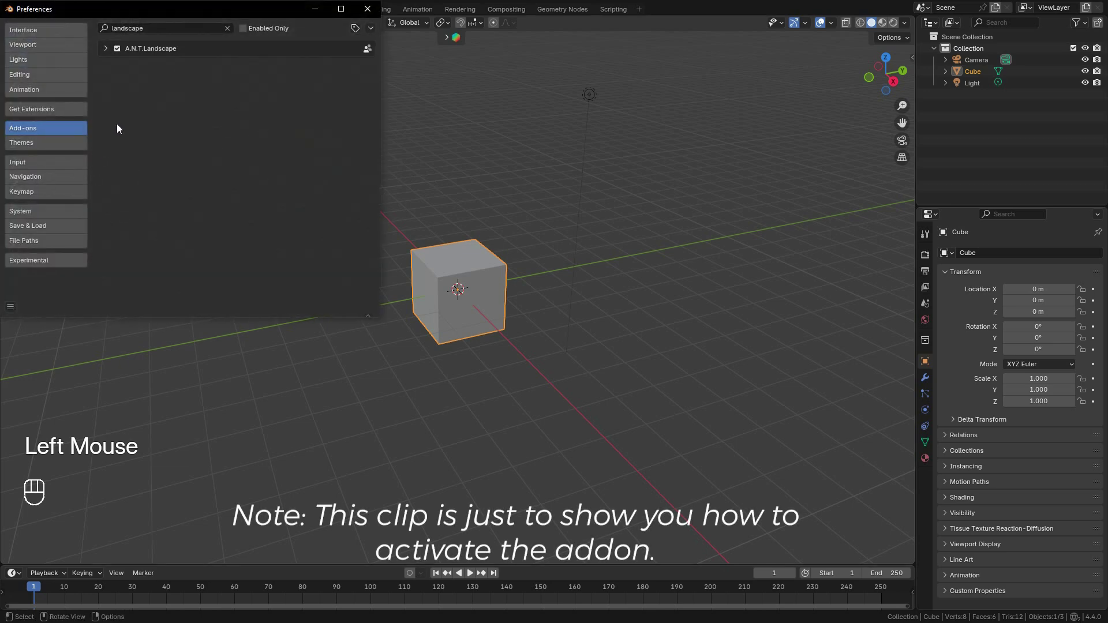
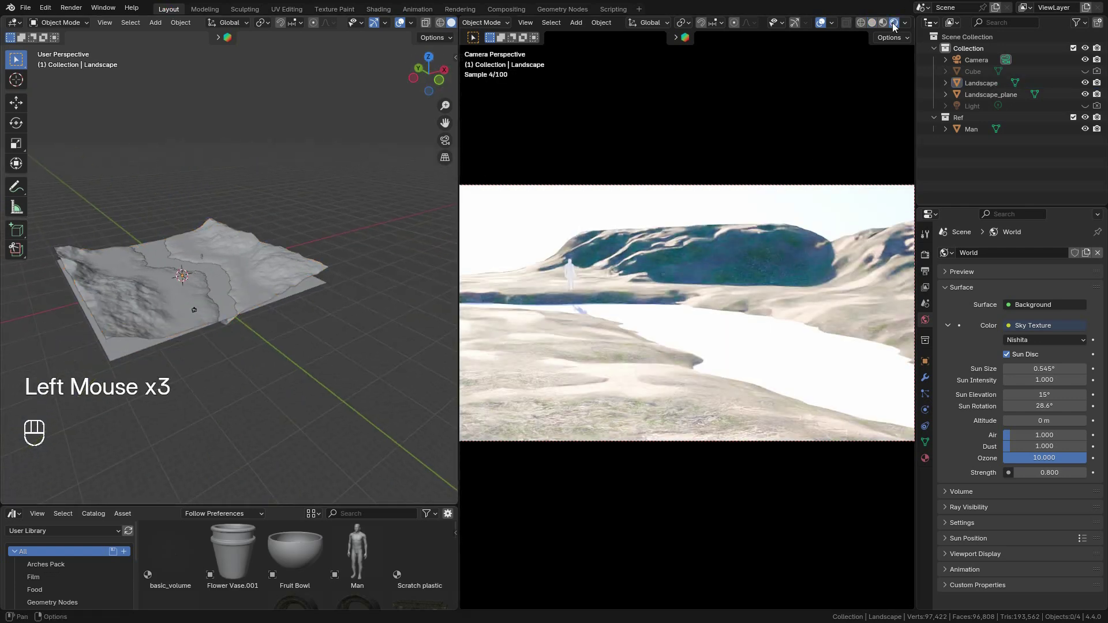
View the terrain in rendered shading and enter Edit Mode on the Landscape_plane water surface.
left_click(236, 310)
key("Tab")
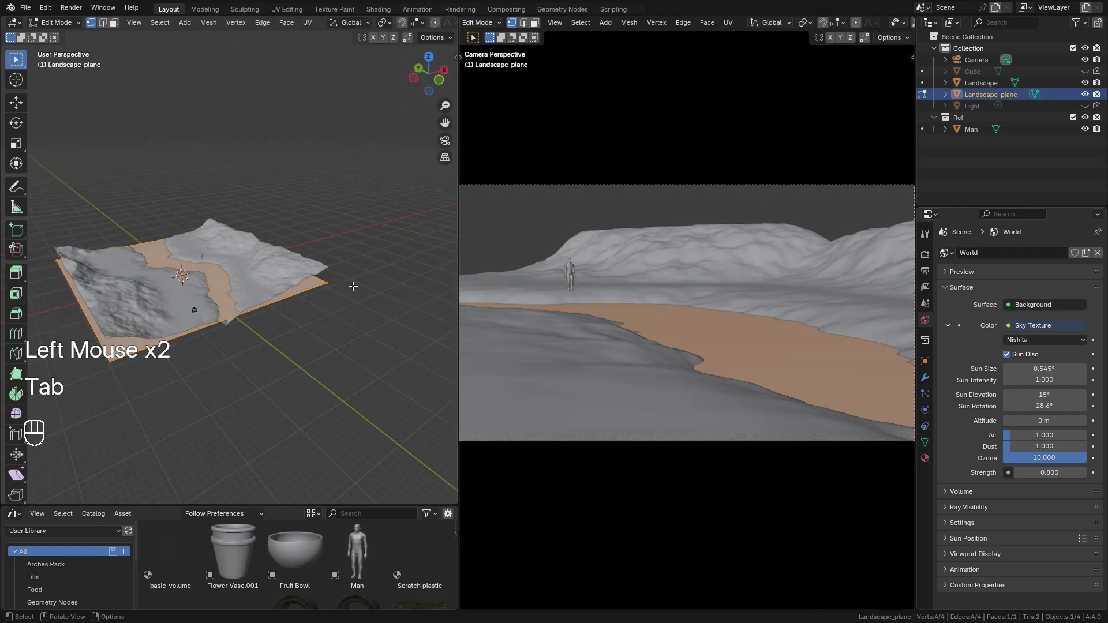
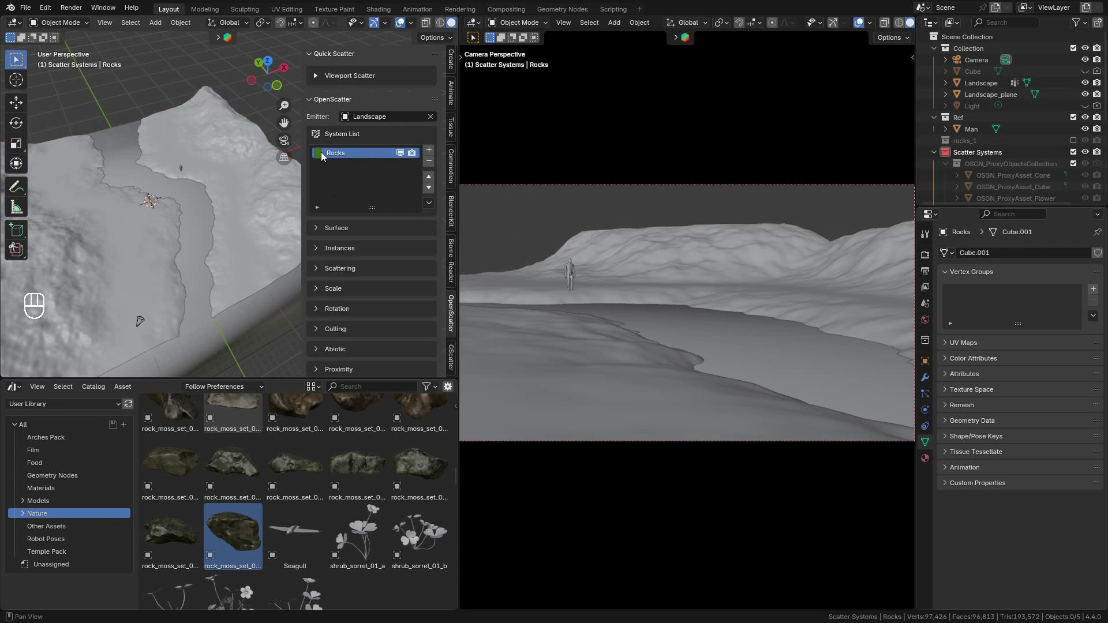
Set a display colour for the Rocks system and show its density settings.
left_click(319, 161)
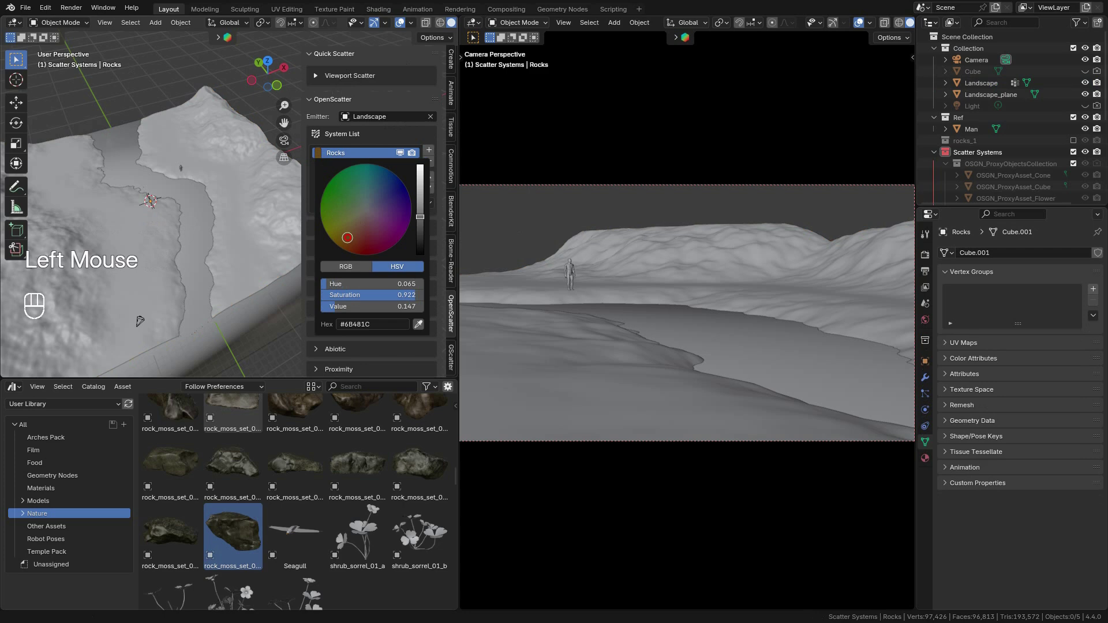
left_click_drag(188, 200, 357, 328)
double_click(356, 327)
left_click(357, 327)
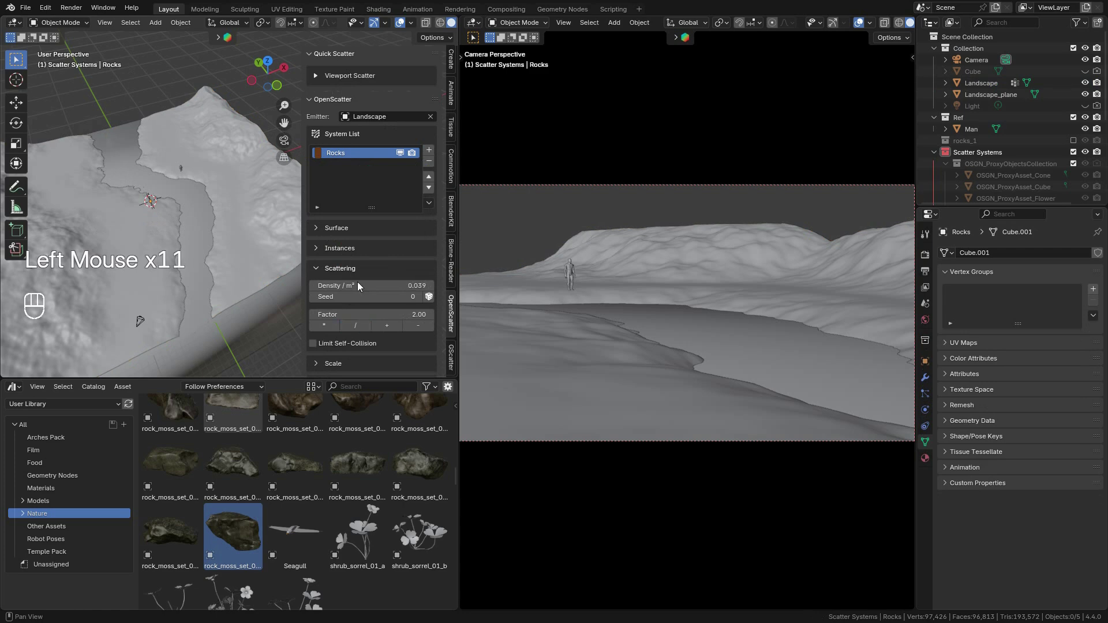
Set the Rocks instances to Multiple Instances from the rocks_1 collection.
left_click(338, 270)
left_click(340, 254)
left_click(386, 274)
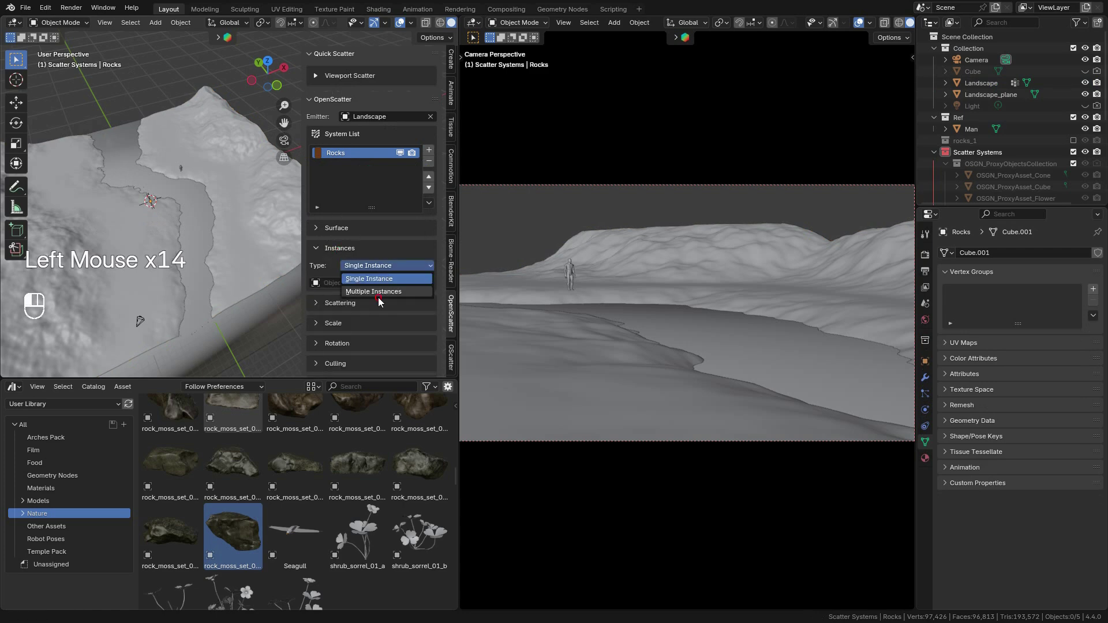
left_click(379, 288)
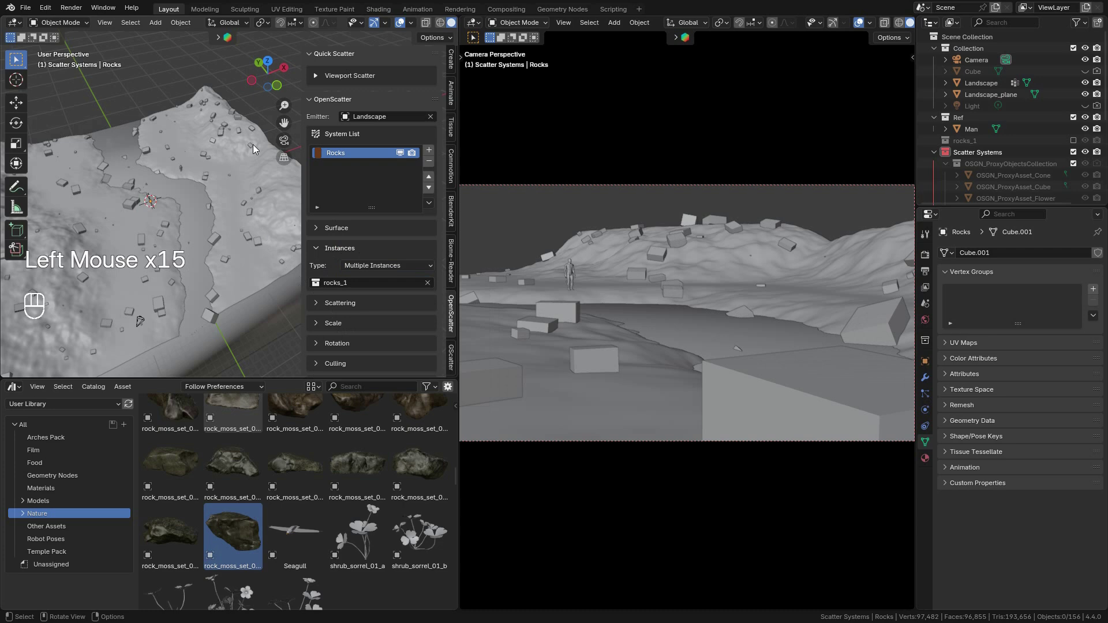
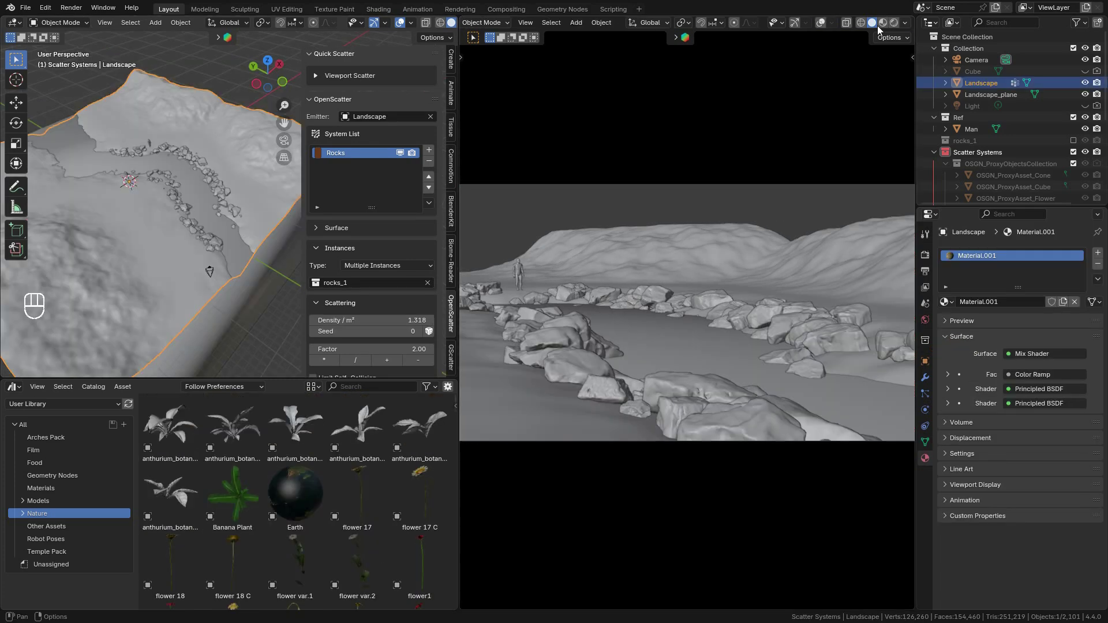
Preview the rock-lined river in rendered shading and return to solid.
left_click(900, 23)
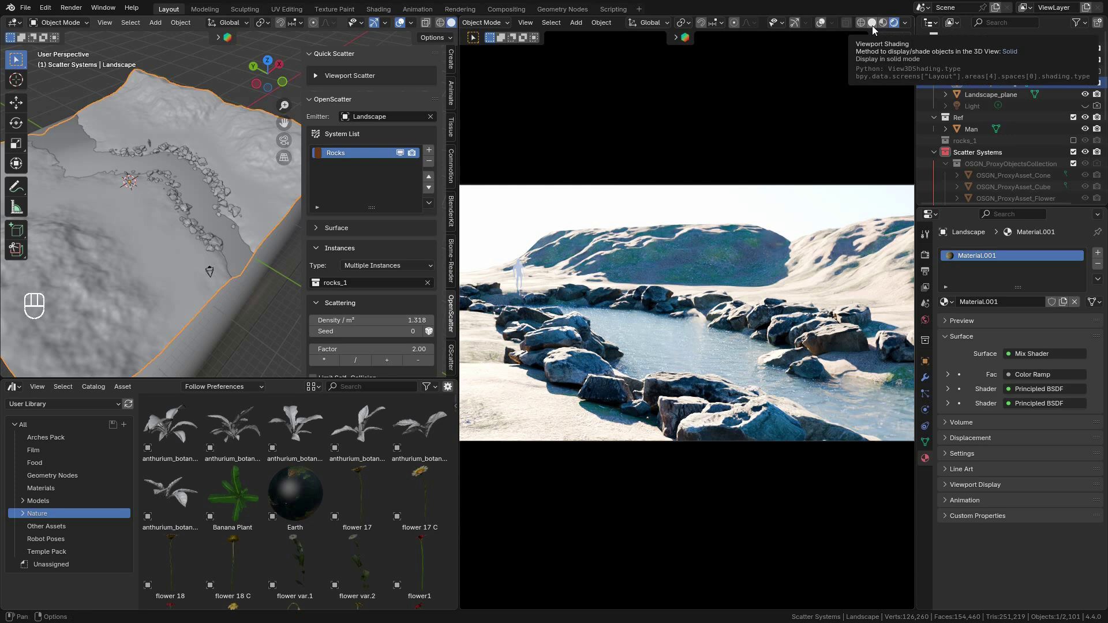
left_click(877, 29)
left_click(402, 154)
Add a Nurbs Path curve to the Collection and hide the water plane.
left_click(230, 247)
left_click(1087, 100)
left_click(941, 155)
left_click(975, 56)
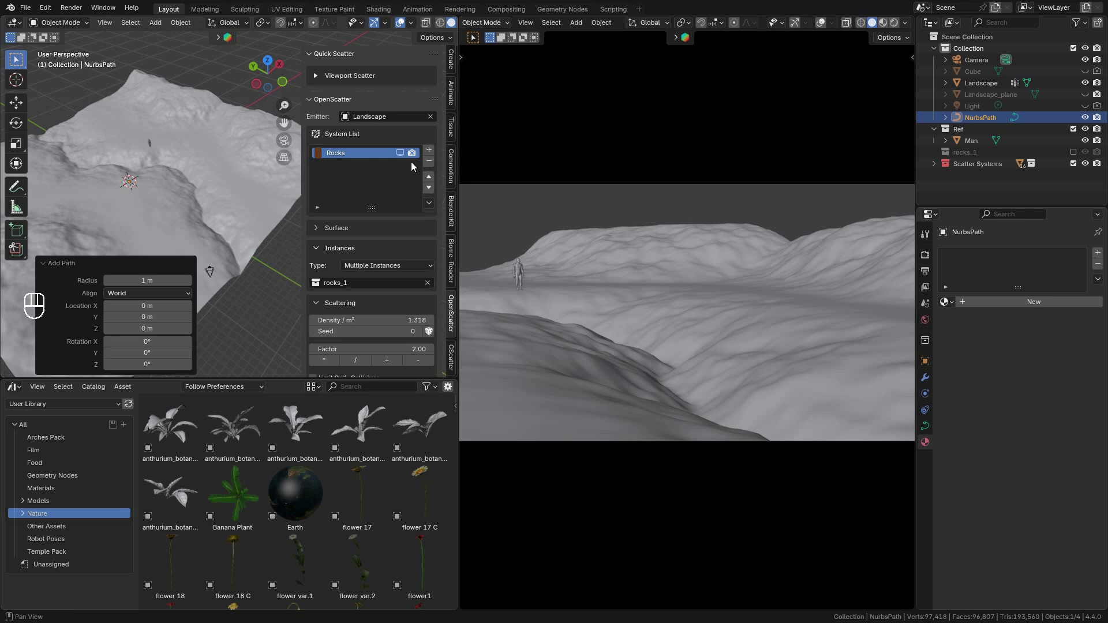
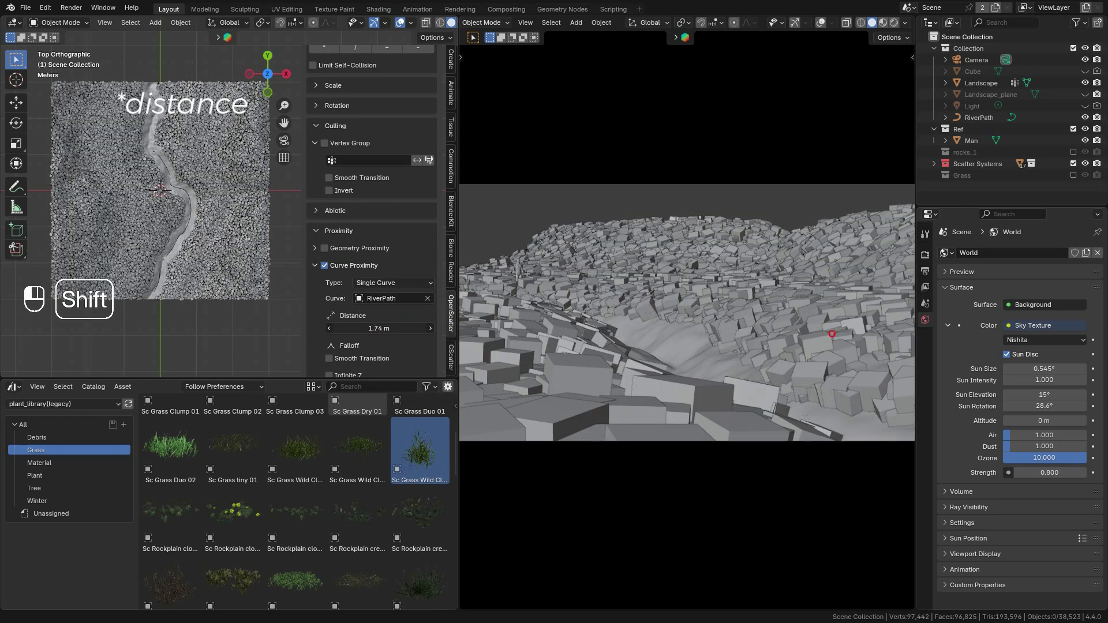
Set grass Curve Proximity to avoid 2.74 m around the RiverPath curve.
scroll("up", 3)
scroll("up", 3)
scroll("down", 3)
left_click(378, 351)
scroll("down", 3)
left_click(334, 368)
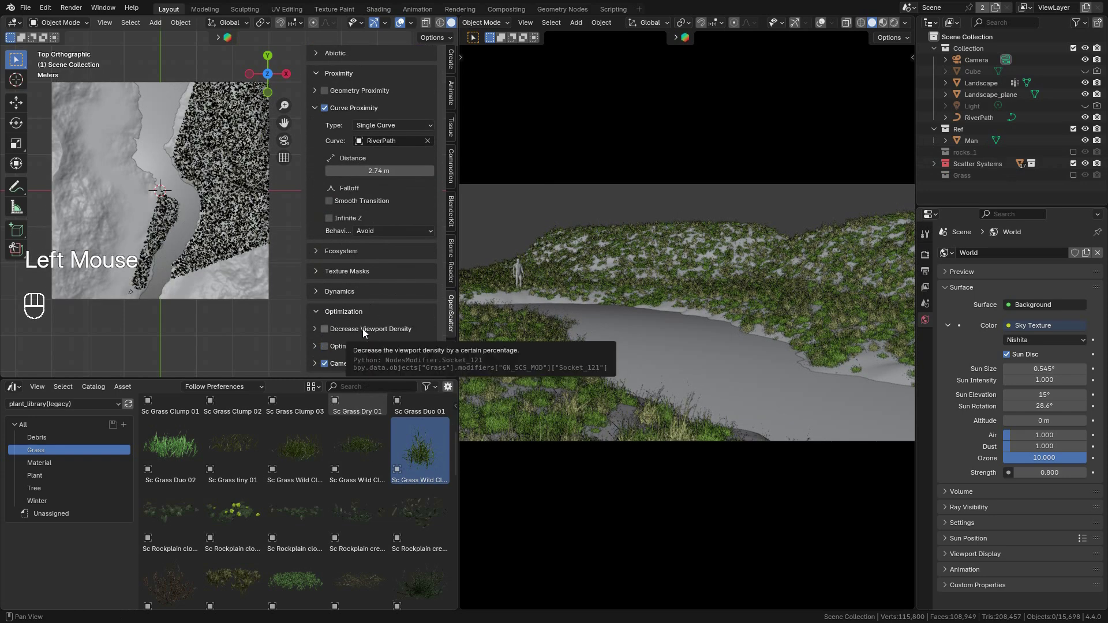
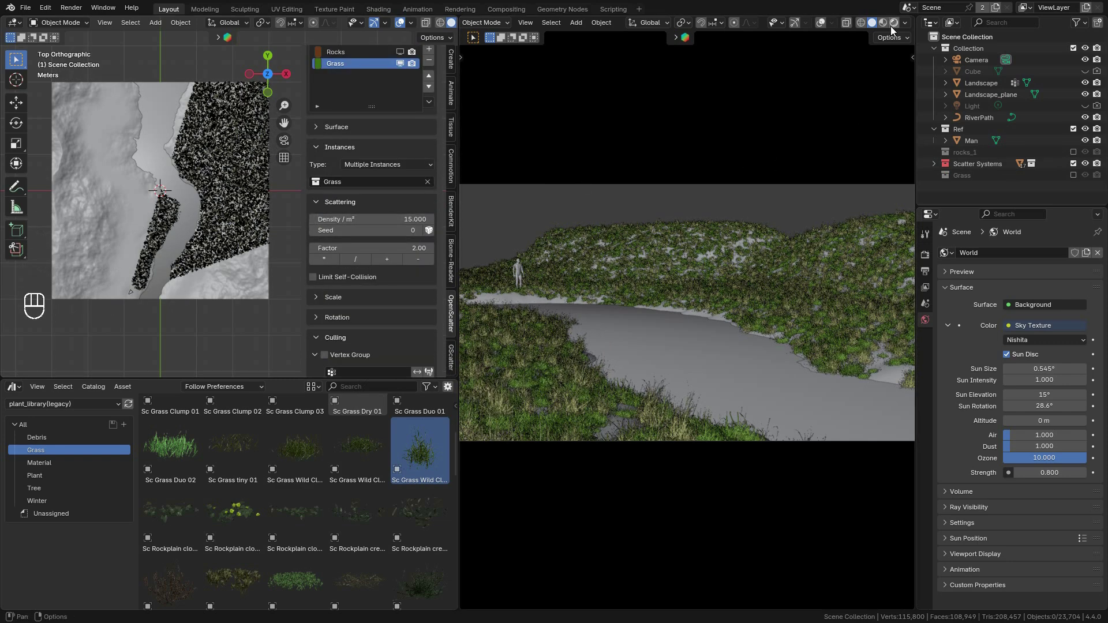
left_click_drag(688, 55, 842, 38)
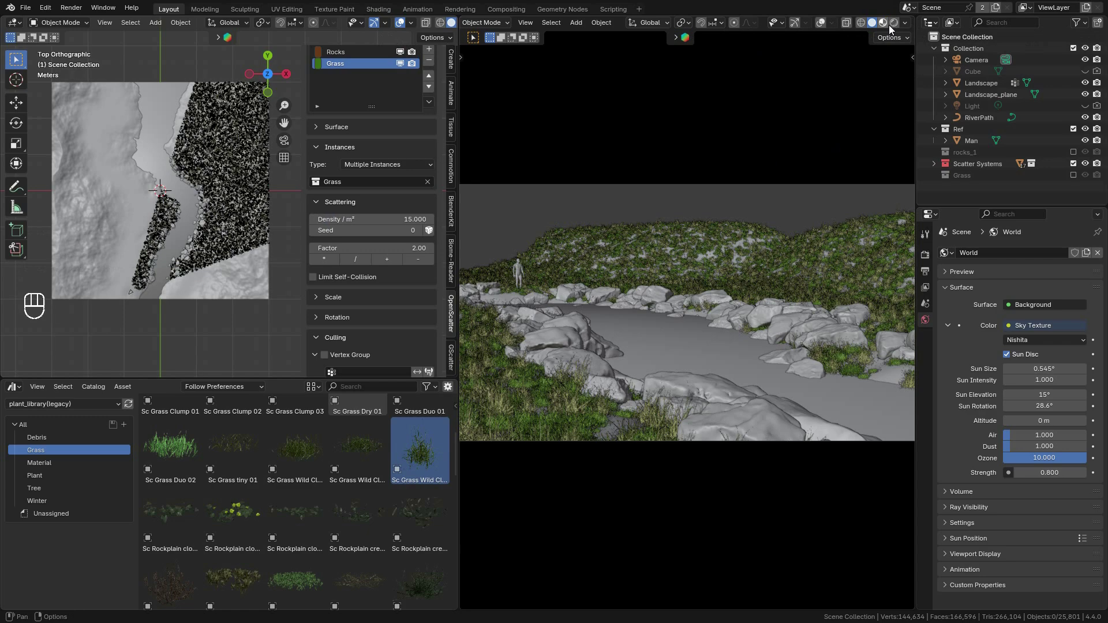
Preview the grassy river rendered, then add a Bushes scatter system with deciduous bush assets.
left_click(895, 27)
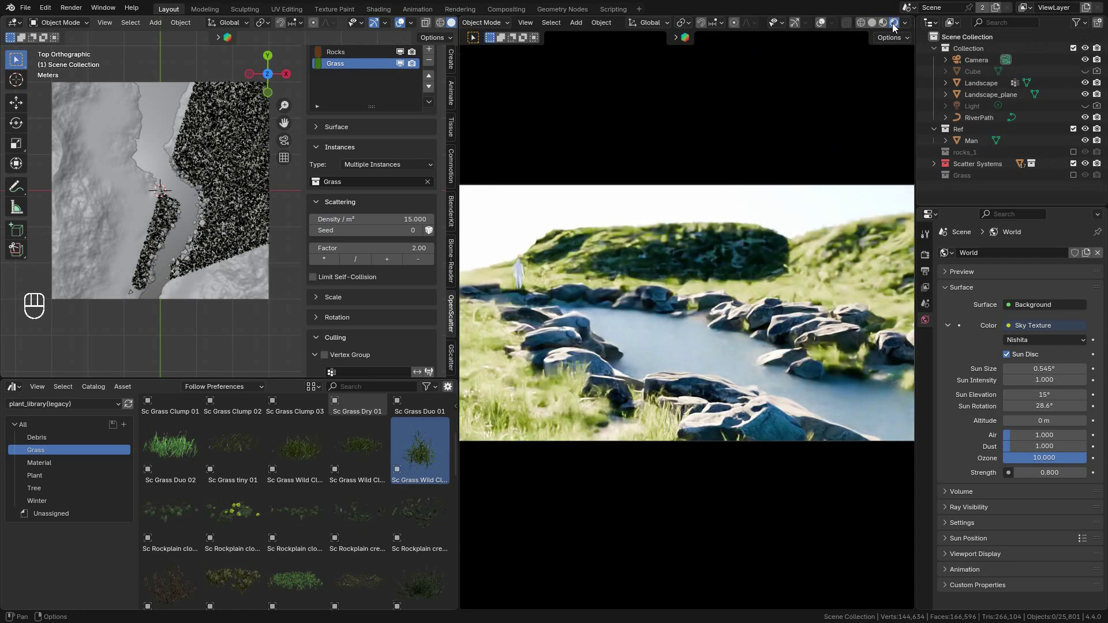
left_click(879, 27)
scroll("up", 3)
left_click(401, 175)
left_click(418, 172)
left_click(379, 171)
scroll("down", 3)
Lower the sun to 10° elevation and bring the Trees collection assets into the scene.
left_click(289, 94)
left_click(53, 450)
left_click(183, 575)
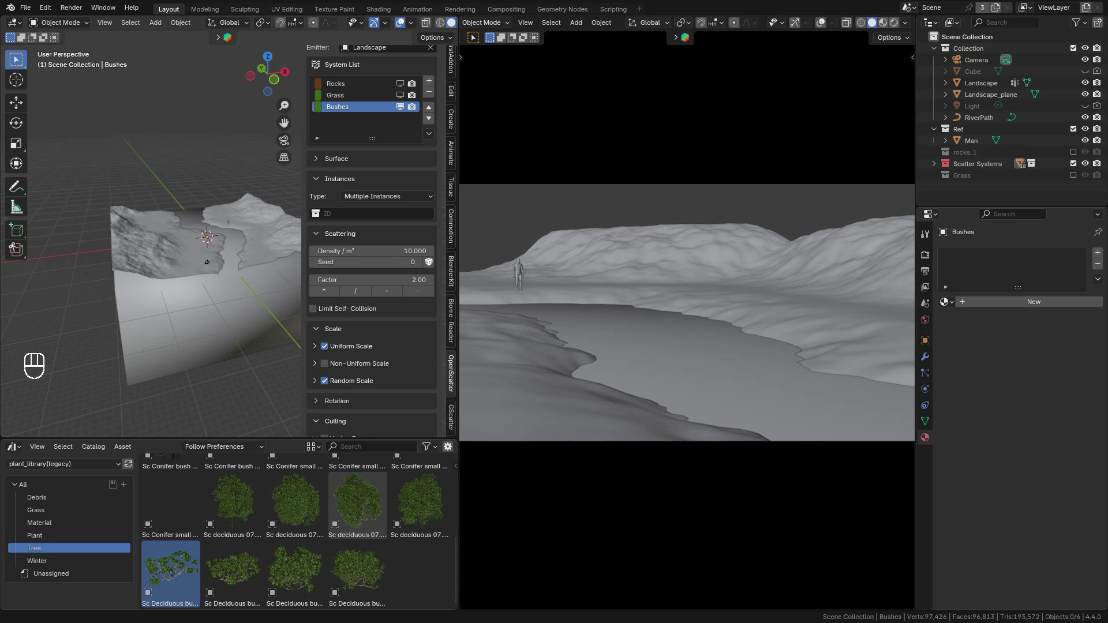
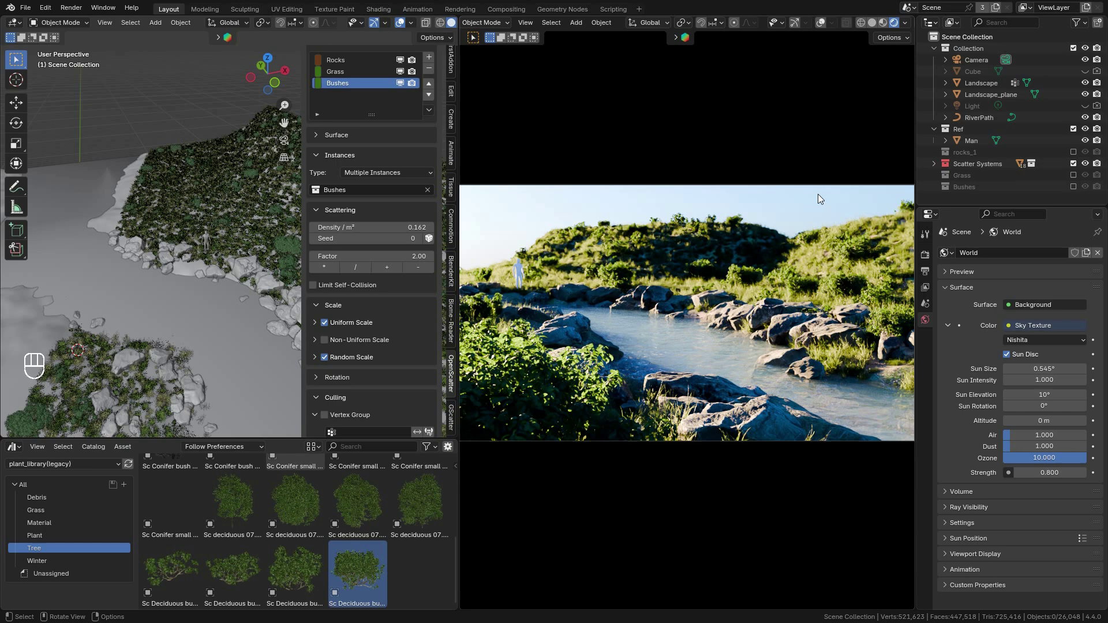
left_click(885, 437)
scroll("down", 3)
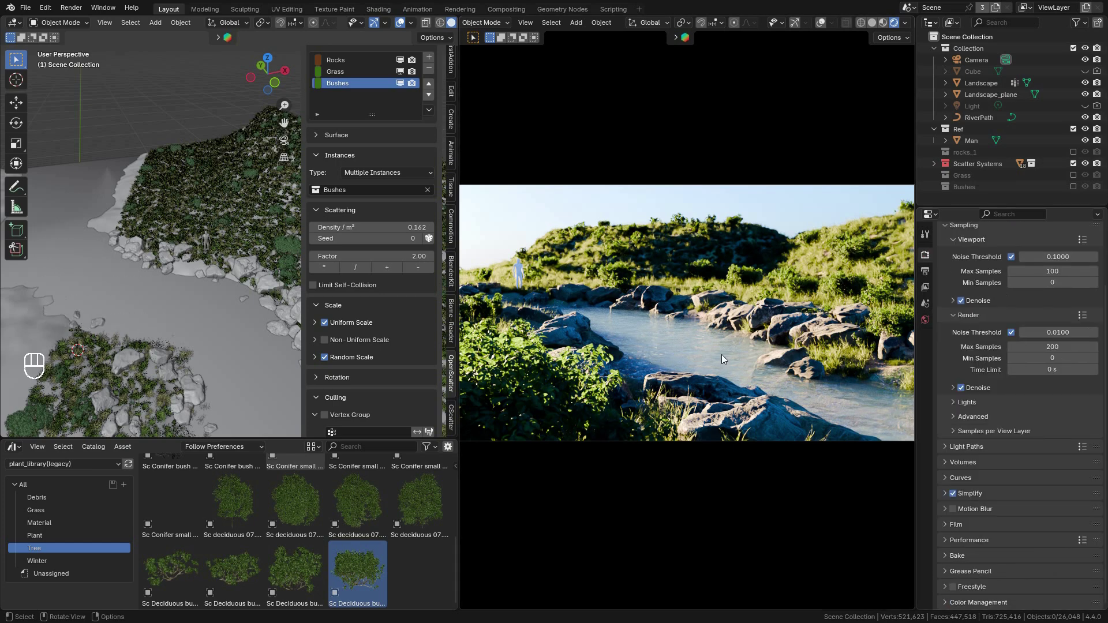
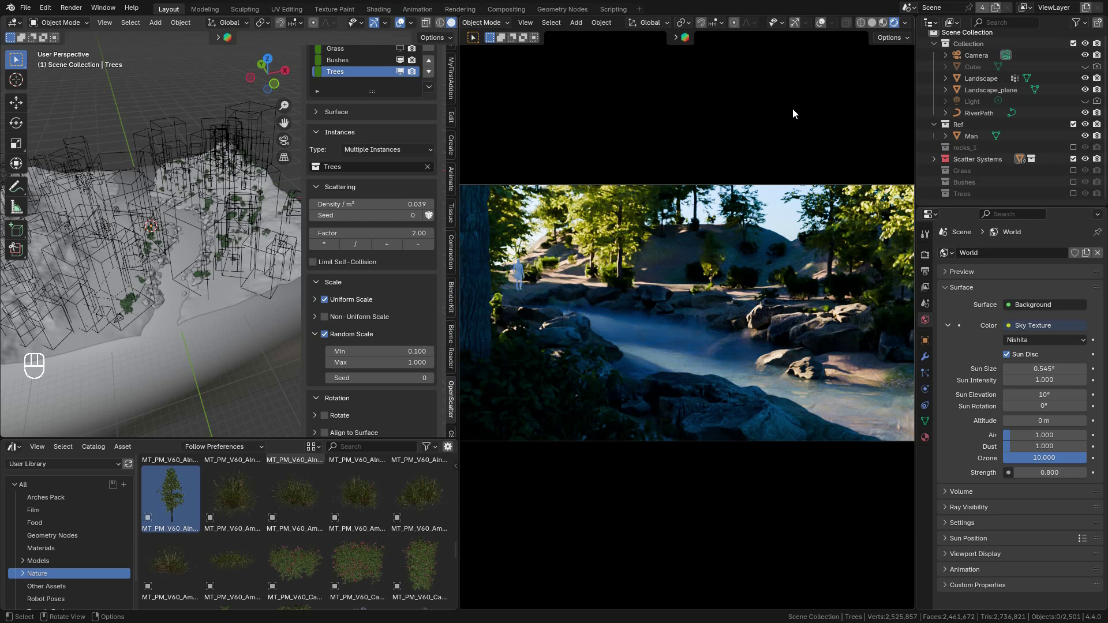
Set the Trees scatter density to 0.030 and check it in the rendered preview.
double_click(501, 312)
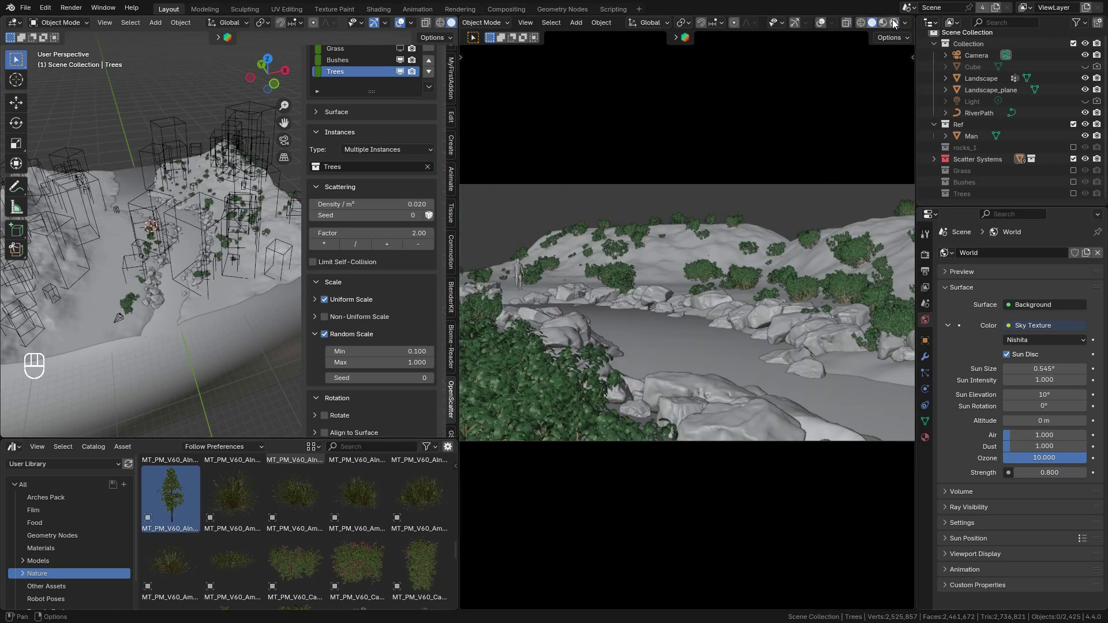
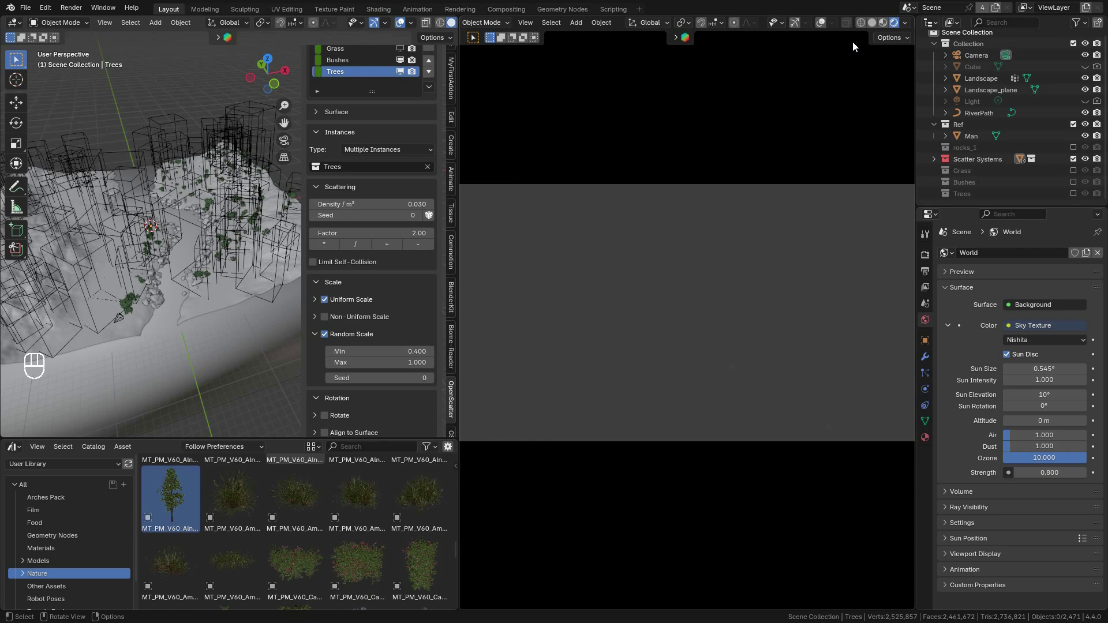
left_click(985, 251)
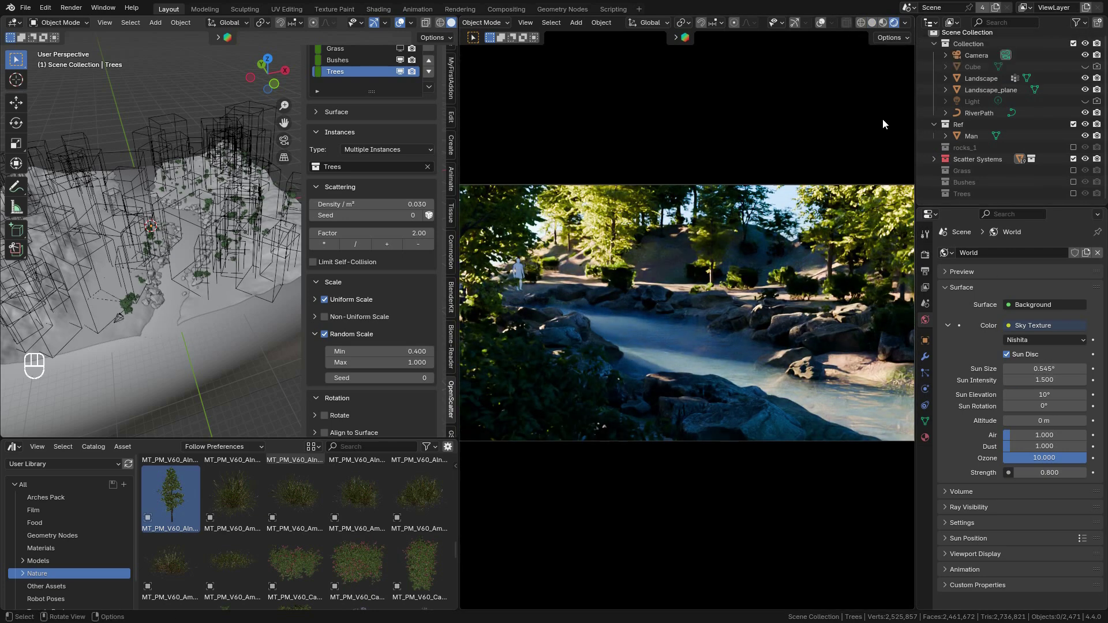
left_click(873, 31)
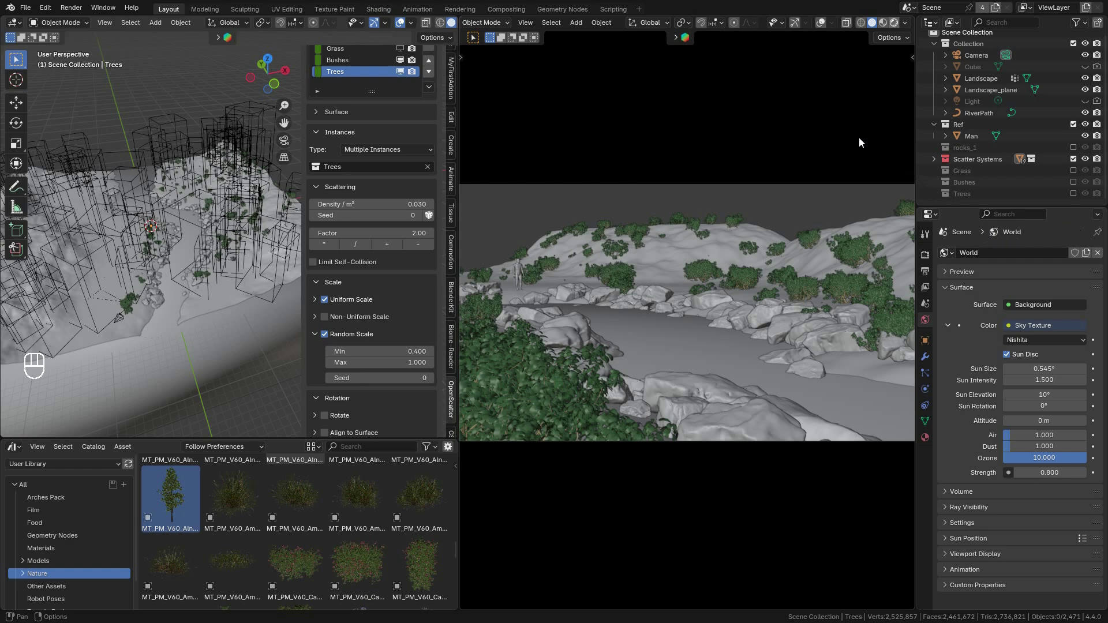
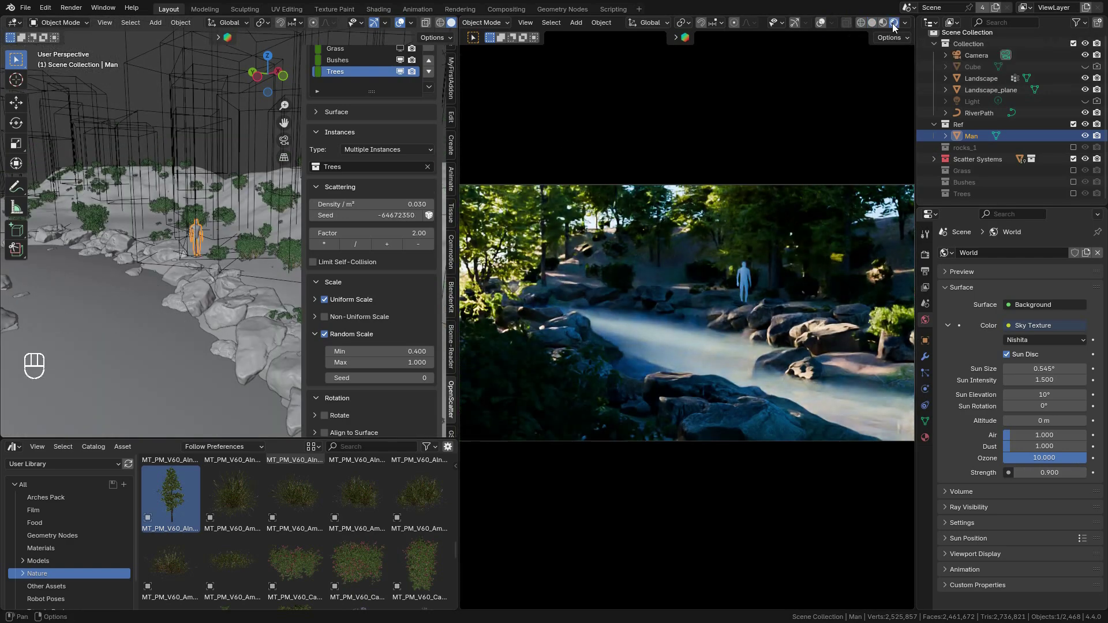
Lower the tree density to 0.025 with a new seed and check it in solid shading.
double_click(435, 215)
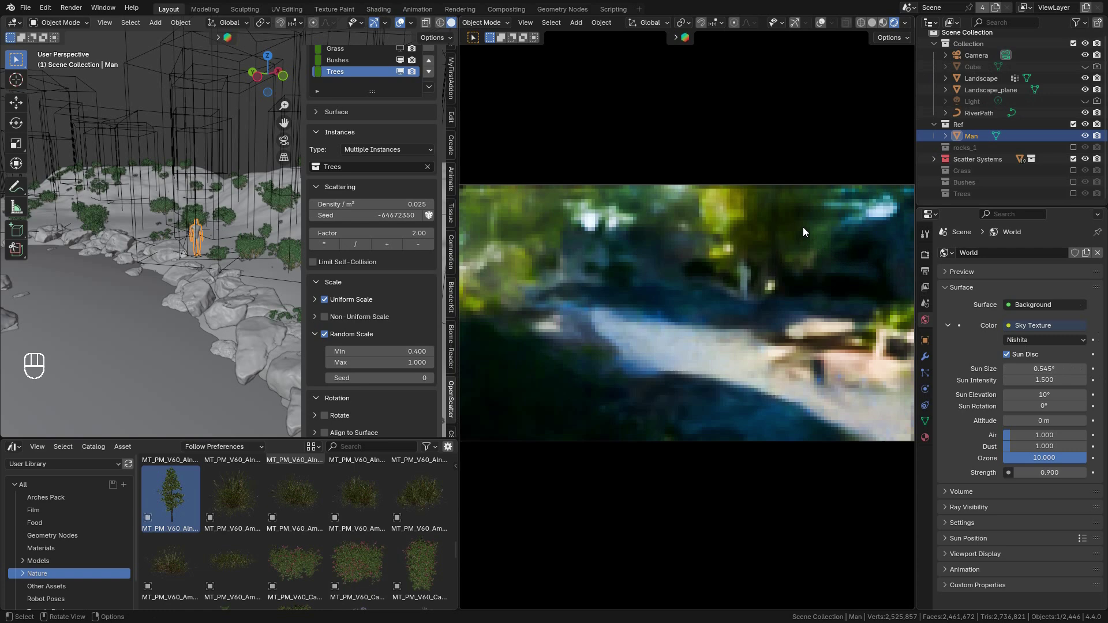
left_click(322, 307)
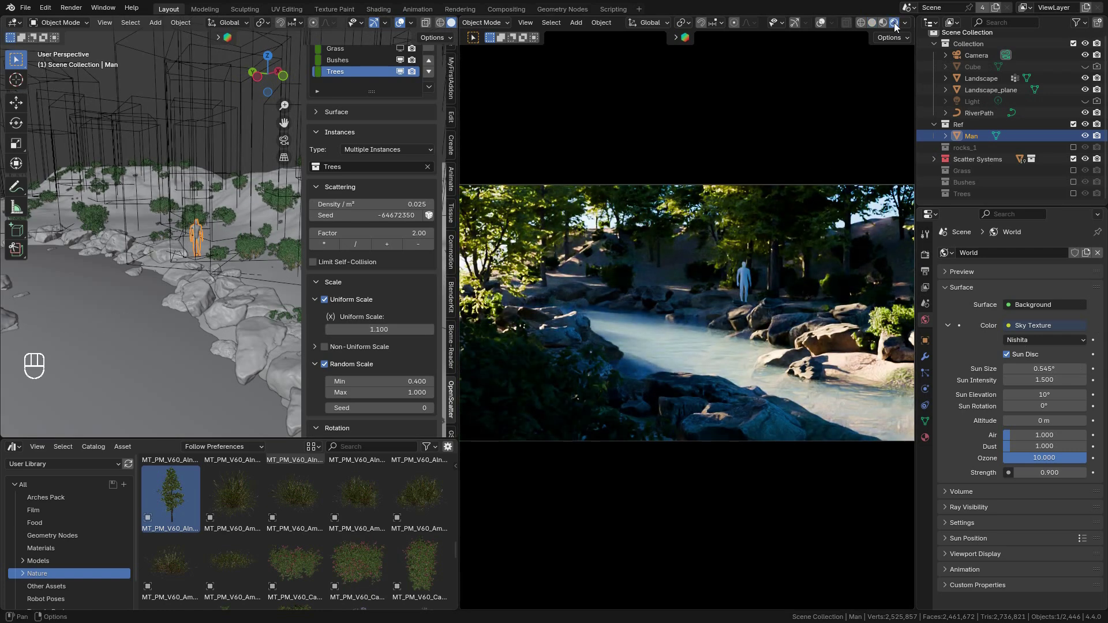
scroll("up", 3)
left_click(404, 126)
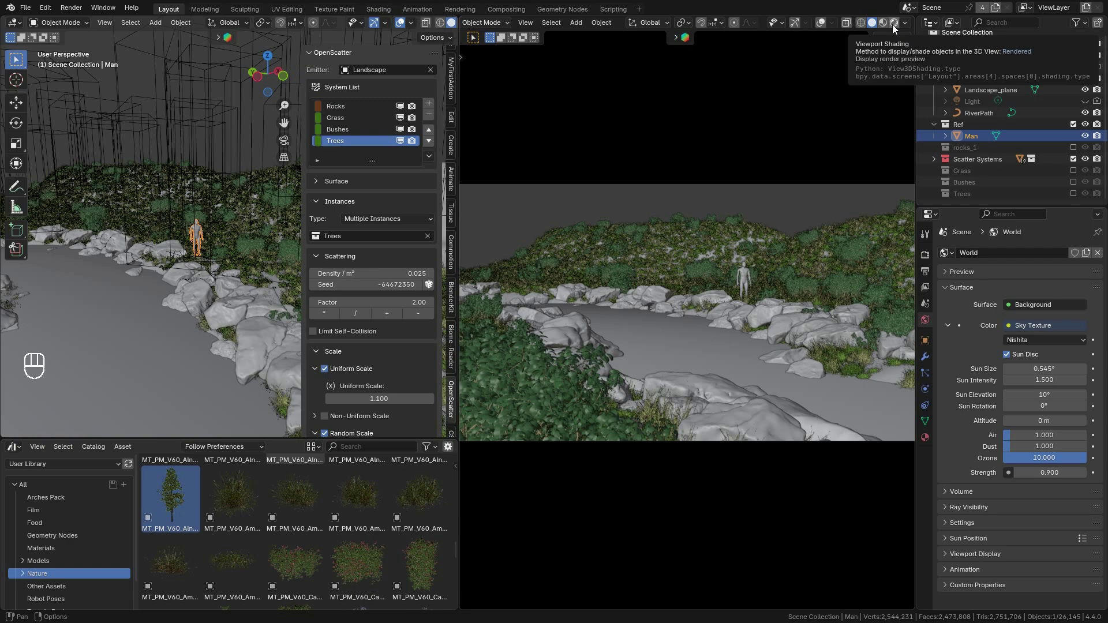
Return to the rendered preview and view the tree layout from directly above.
left_click_drag(896, 28, 892, 45)
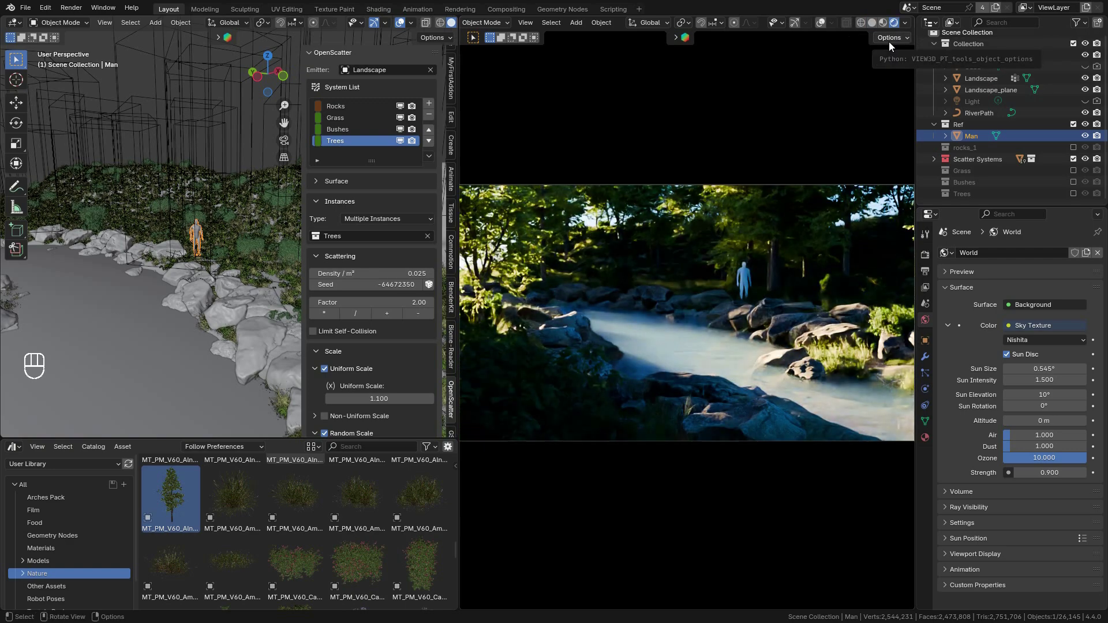
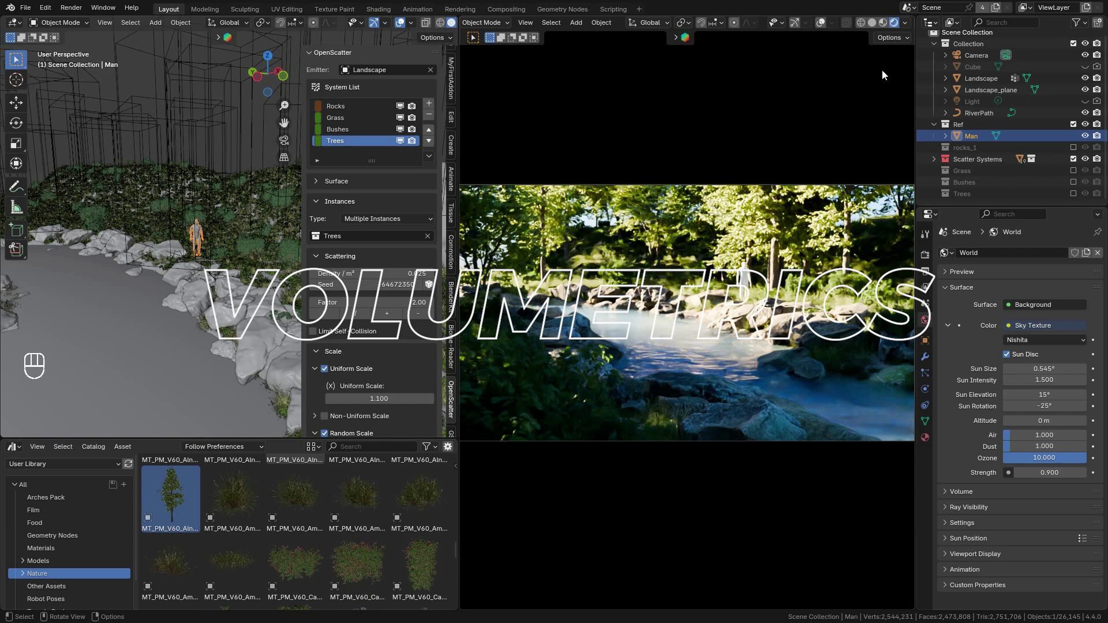
left_click(291, 75)
scroll("down", 3)
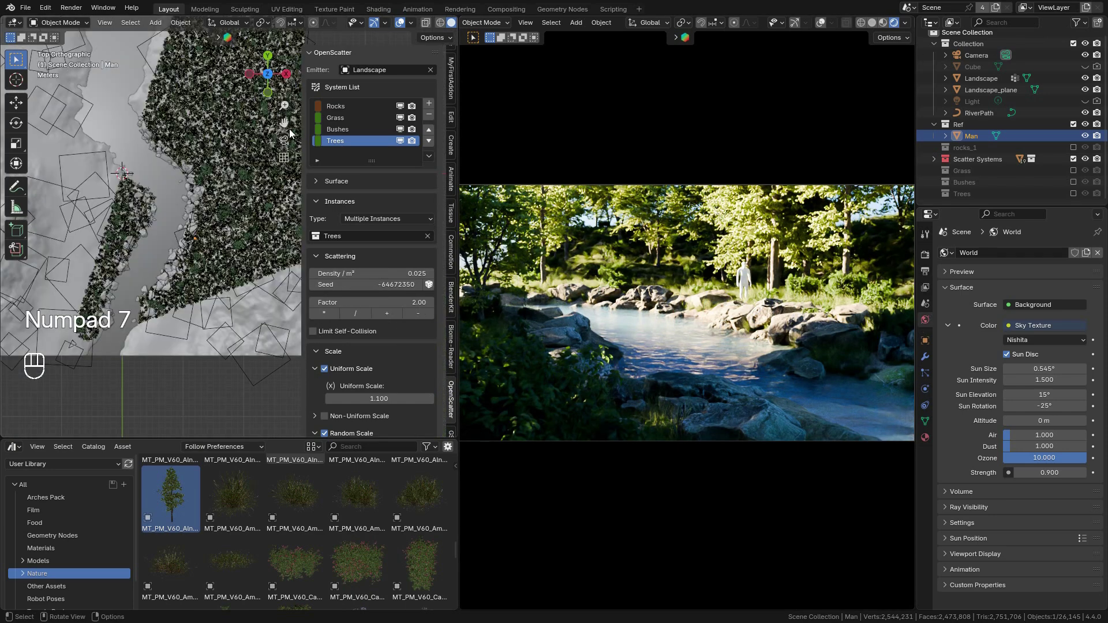
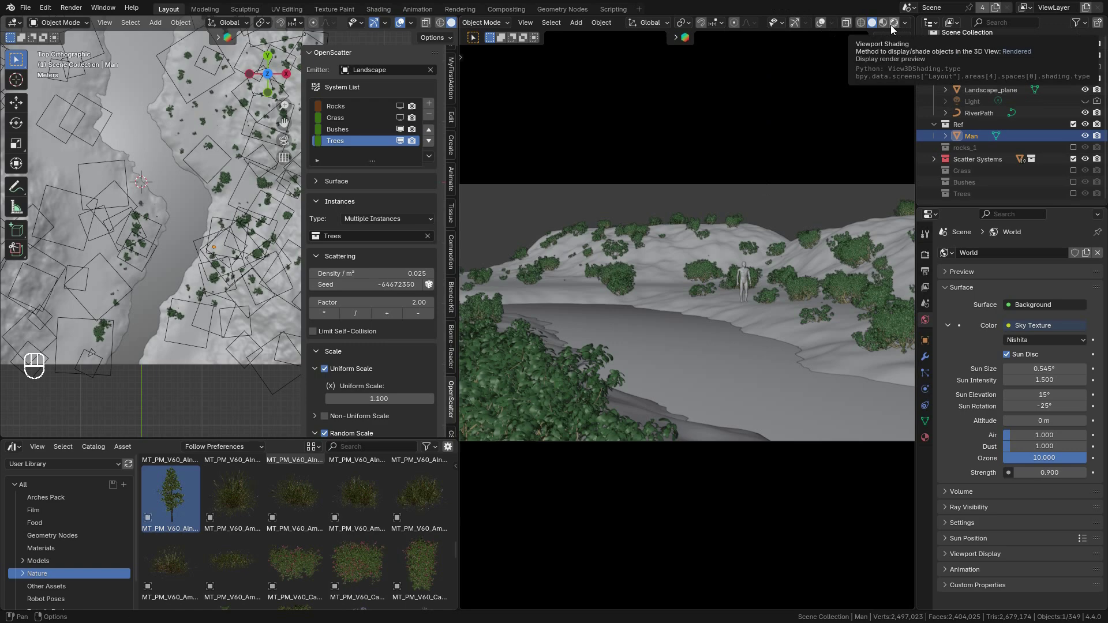
Display the Trees system as Optimized Mesh using the Tree 01 proxy object.
left_click(401, 124)
left_click(1088, 73)
scroll("down", 3)
key("s")
left_click(1058, 569)
left_click(930, 445)
scroll("up", 3)
left_click(178, 499)
Inspect the fog Cube's basic_volume material and check the scene in the rendered preview.
left_click(979, 379)
double_click(1069, 440)
key("KP_3")
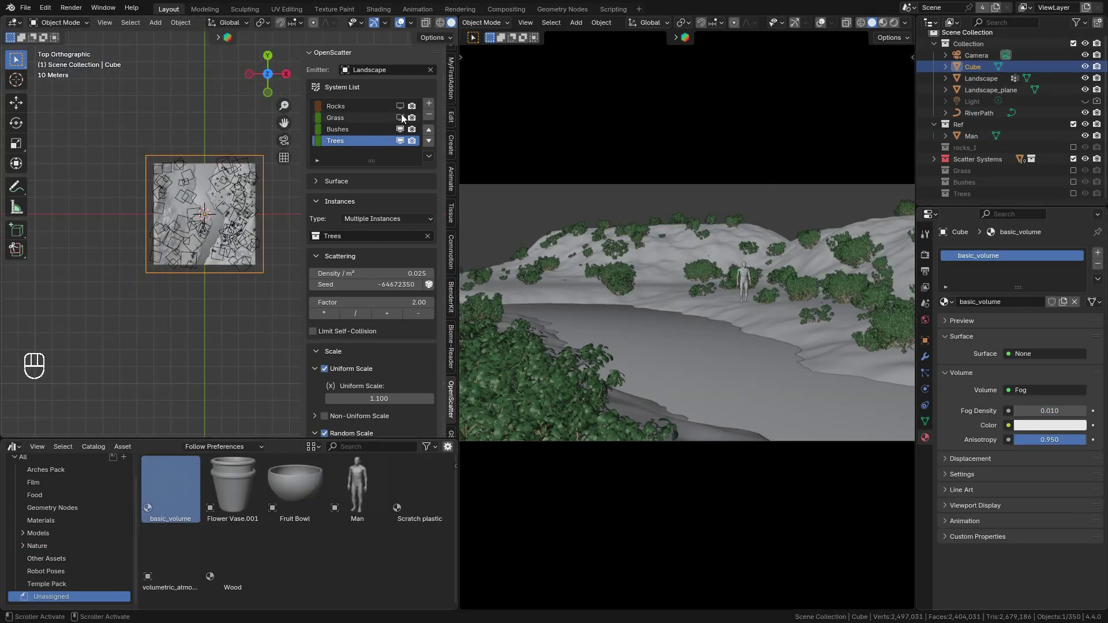
left_click(404, 121)
left_click(894, 29)
left_click(826, 26)
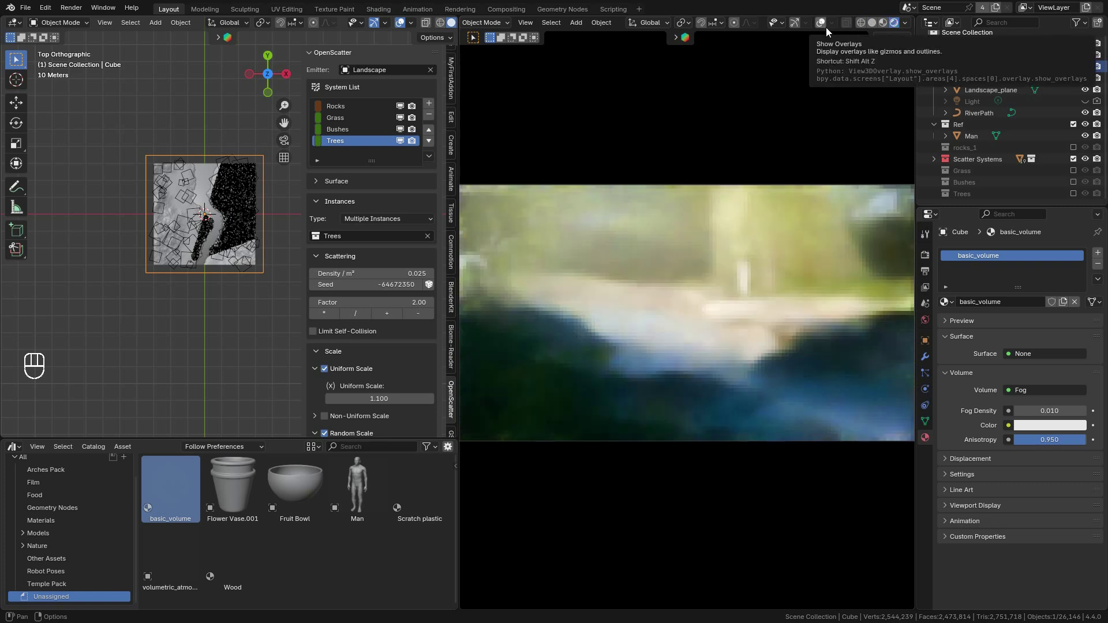
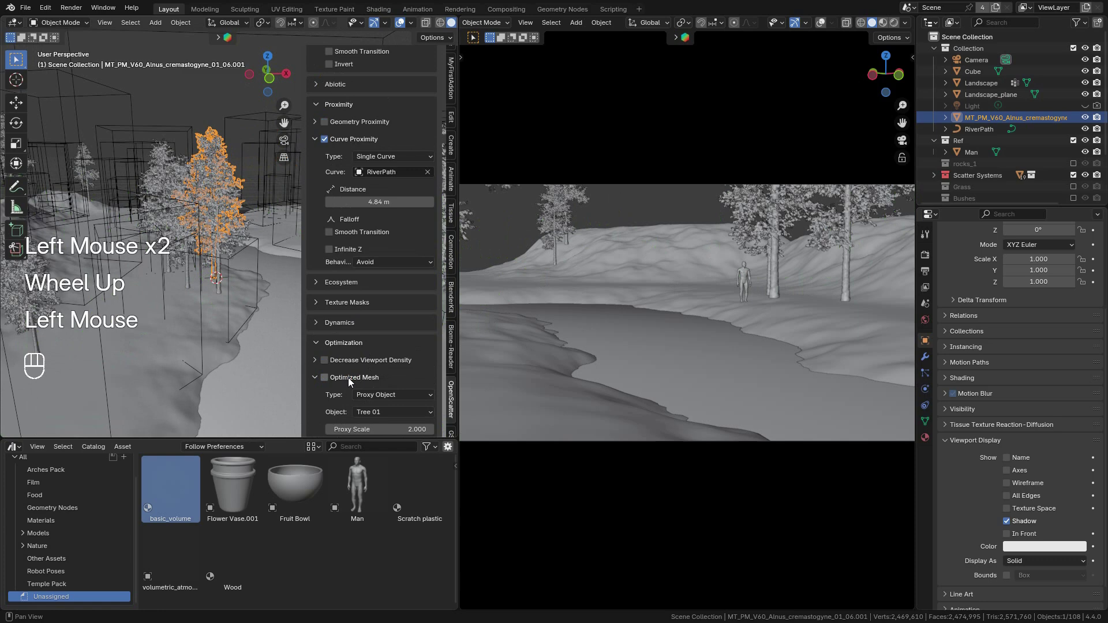
Turn Optimized Mesh off so full-detail trees show, and preview them rendered.
double_click(350, 386)
scroll("down", 3)
left_click(1023, 203)
left_click(1068, 164)
left_click(1074, 152)
left_click(1026, 554)
scroll("up", 3)
left_click(1035, 69)
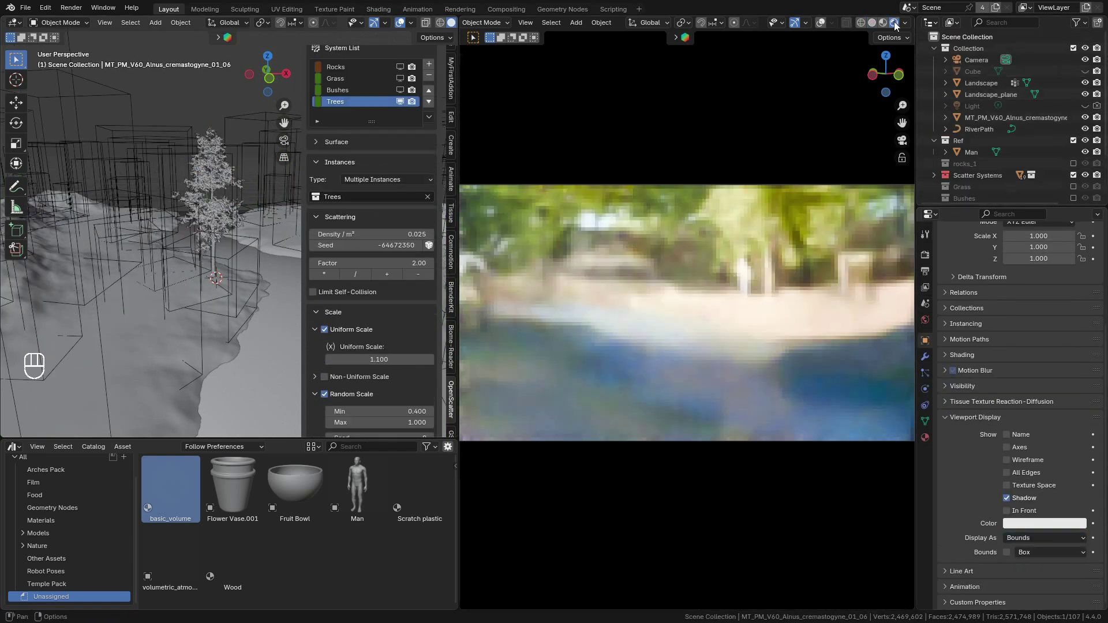
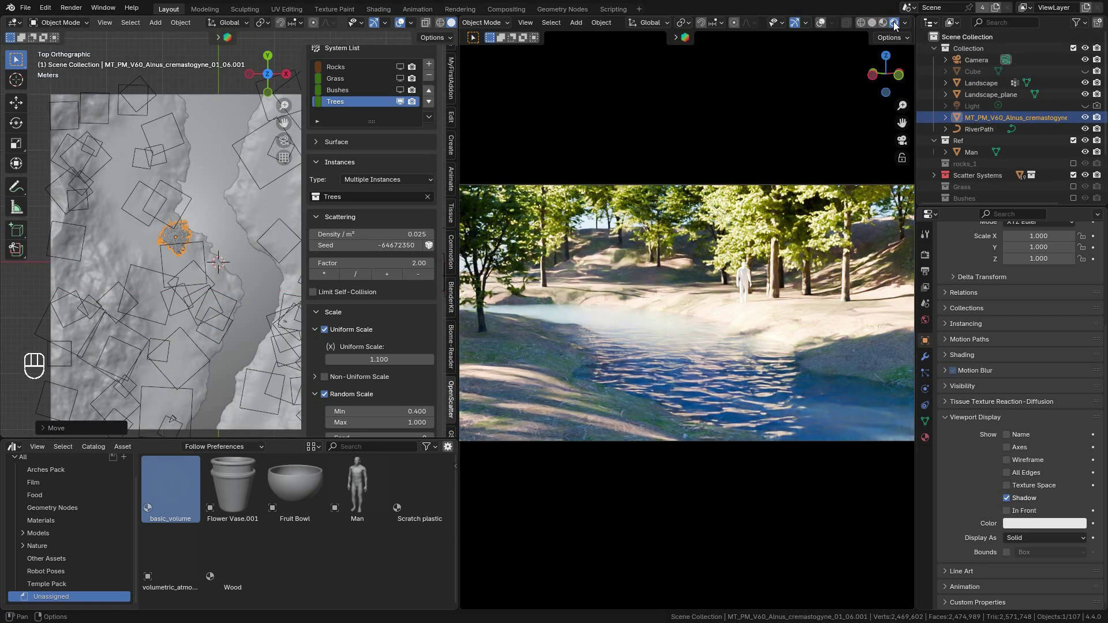
Re-enable the rocks and greenery scatters and go to the world sky lighting settings.
left_click(1029, 62)
left_click(404, 77)
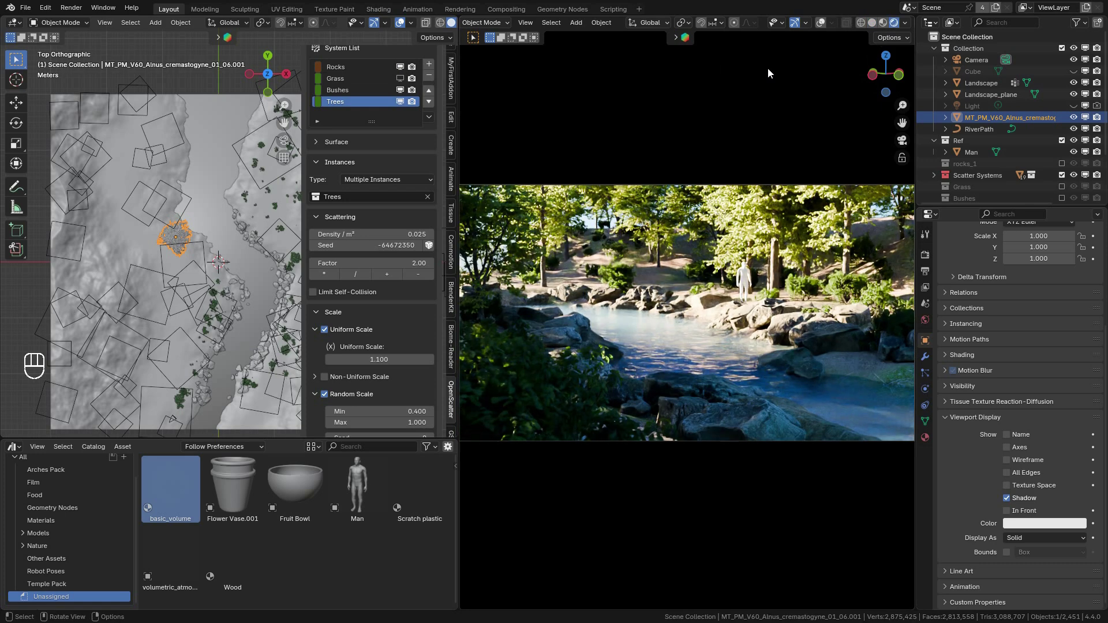
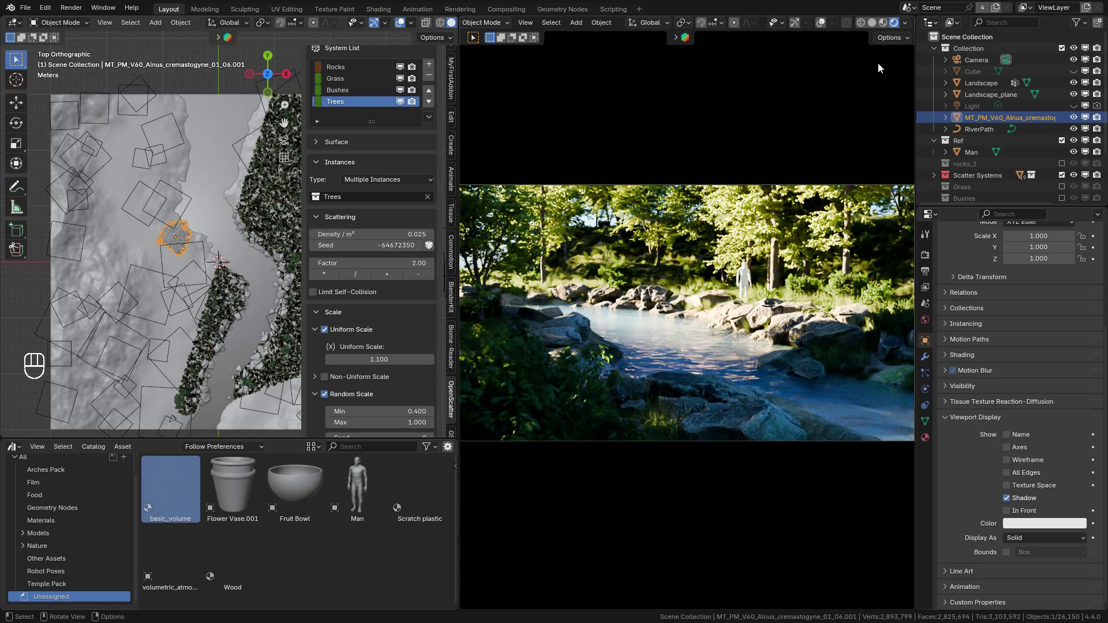
left_click(981, 331)
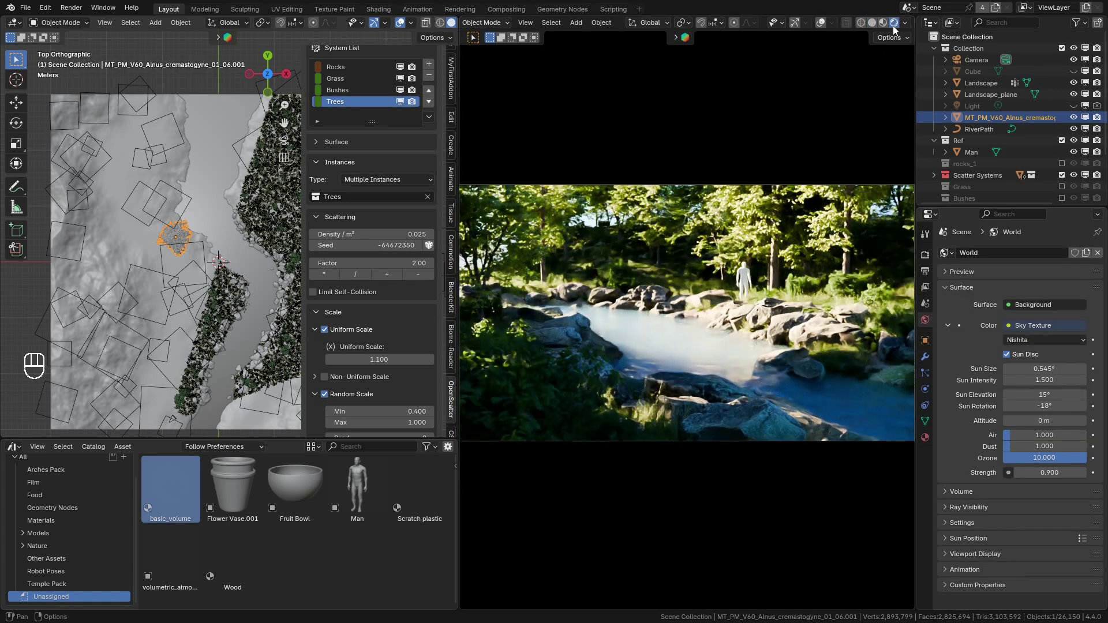
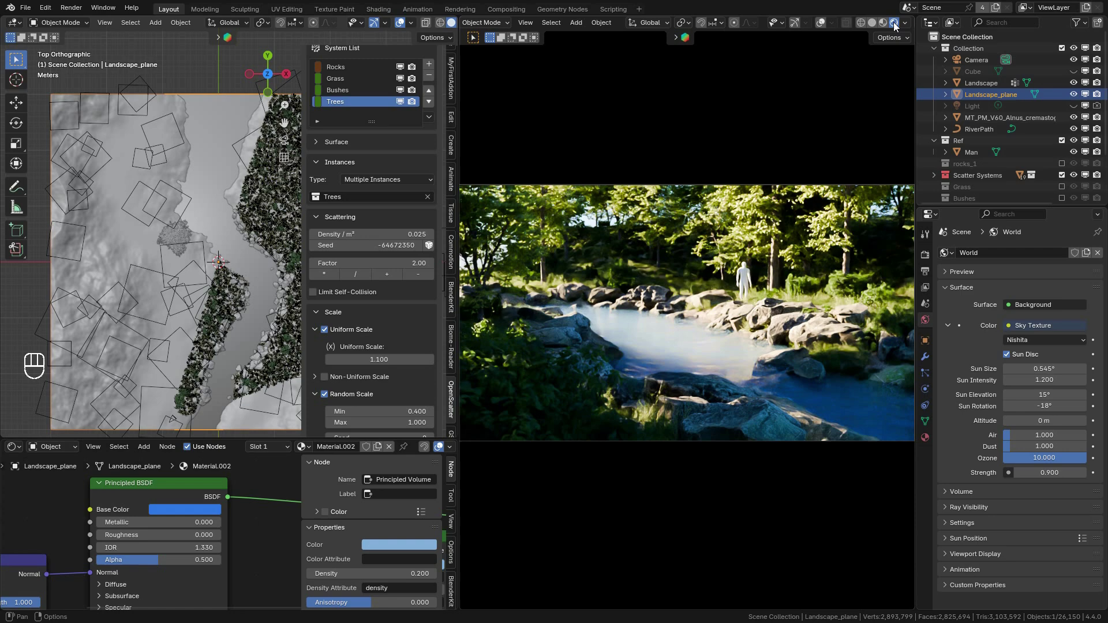
Pan around the volume material nodes to bring the noise texture nodes into view.
scroll("up", 3)
middle_click(339, 483)
scroll("down", 3)
middle_click(233, 497)
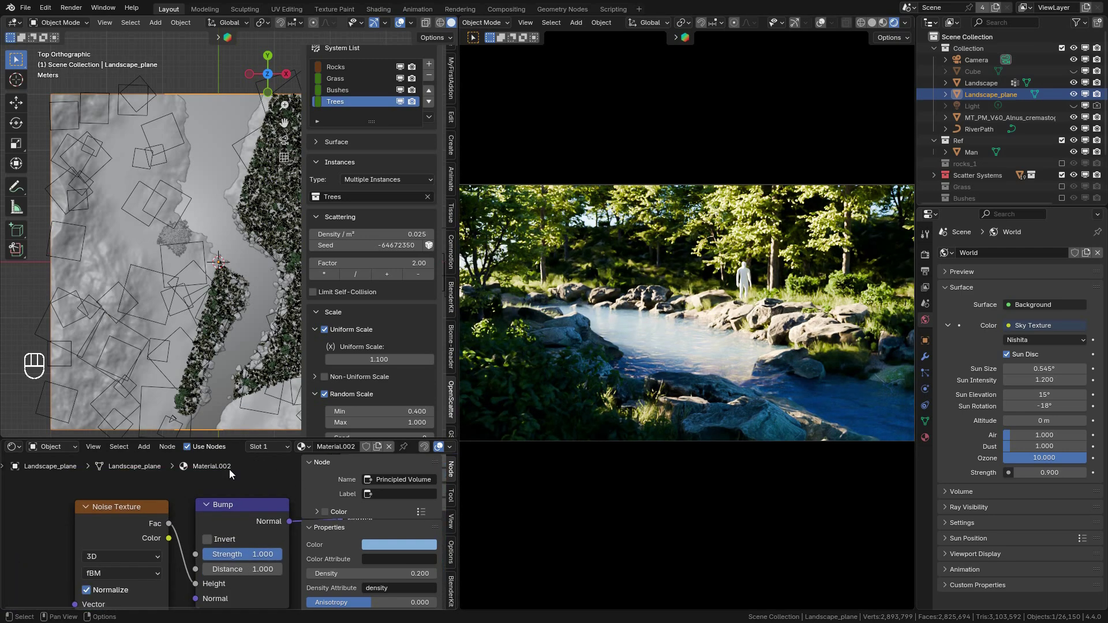
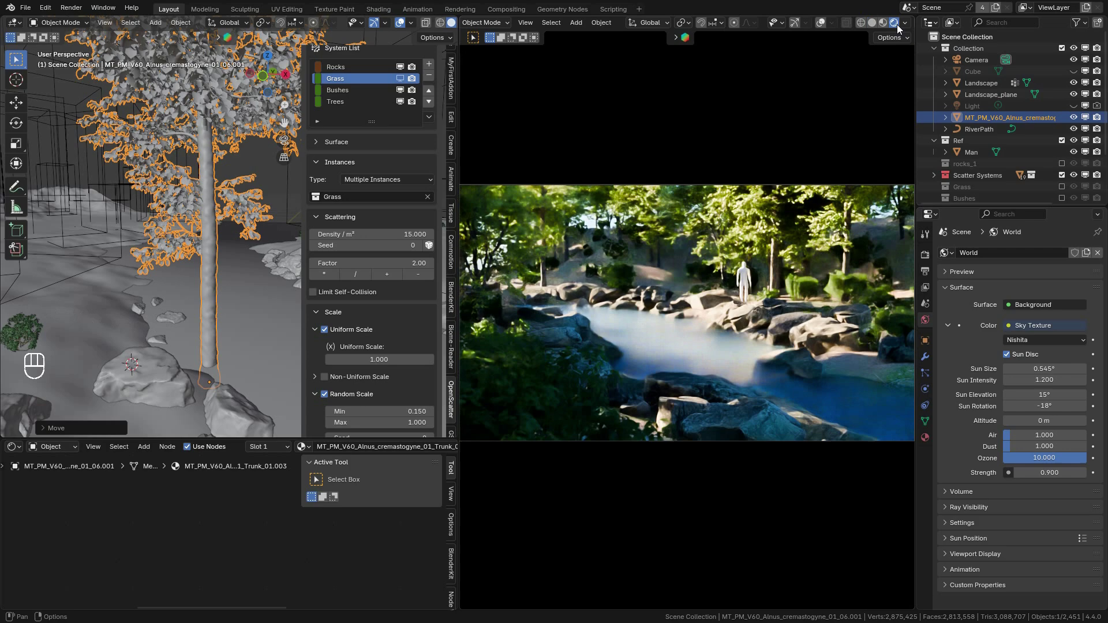
Select the Grass scatter system and set its density to 7.5 per m².
left_click(441, 173)
key("g")
scroll("down", 3)
left_click(802, 71)
key("KP_7")
scroll("down", 3)
key("g")
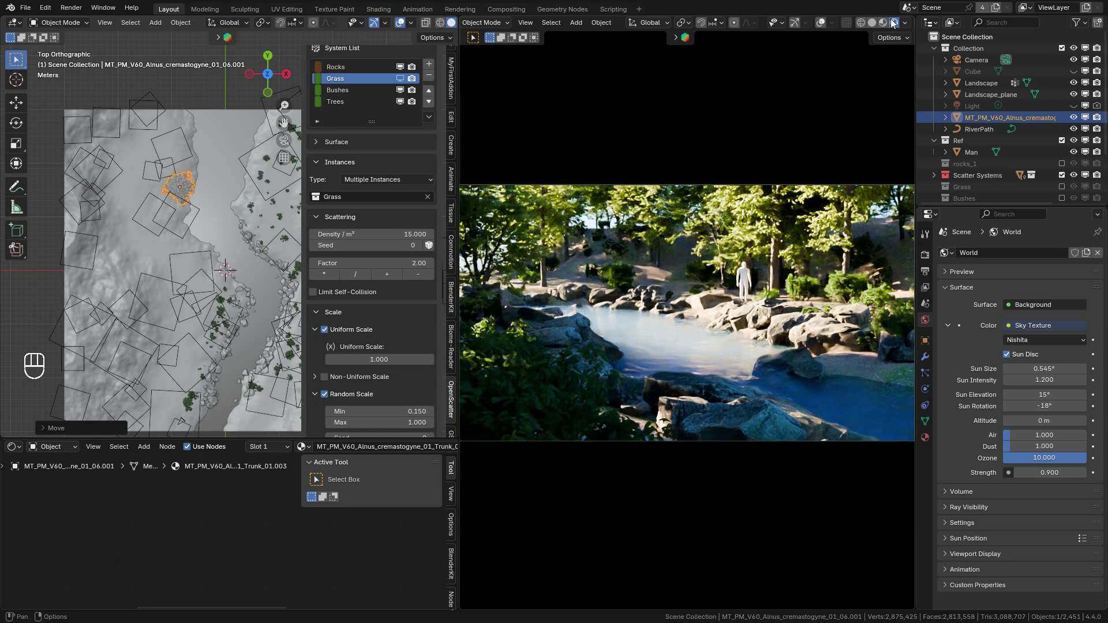